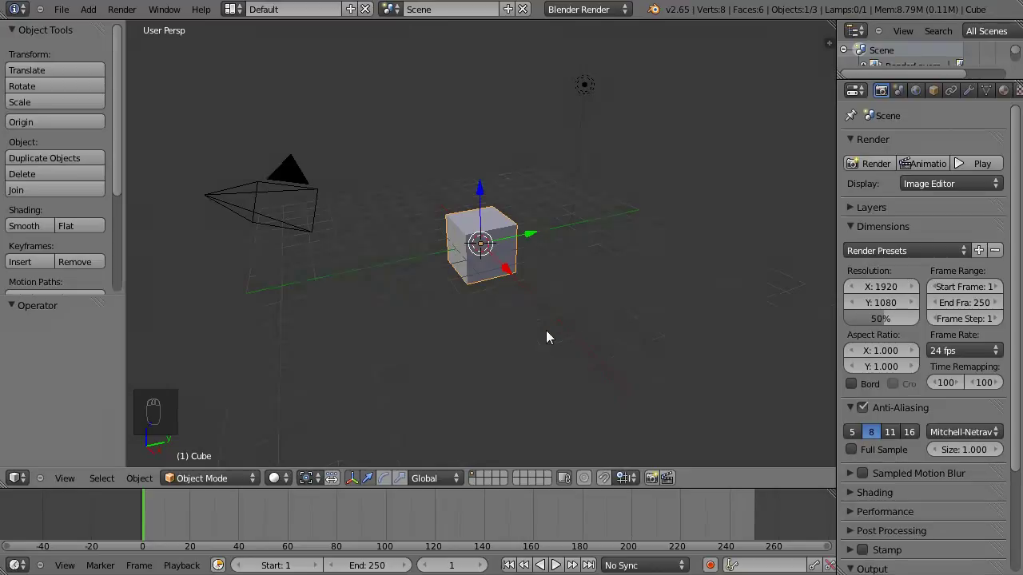
- Switch to Front Ortho view and delete the default cube, leaving camera and lamp
drag(545, 282, 528, 287)
key(KP_1)
key(KP_5)
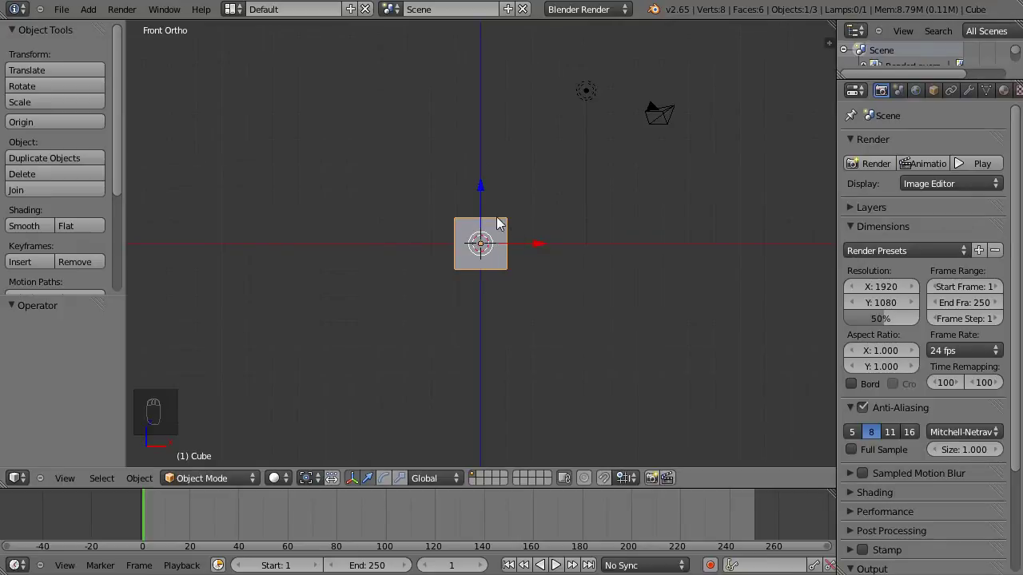
key(x)
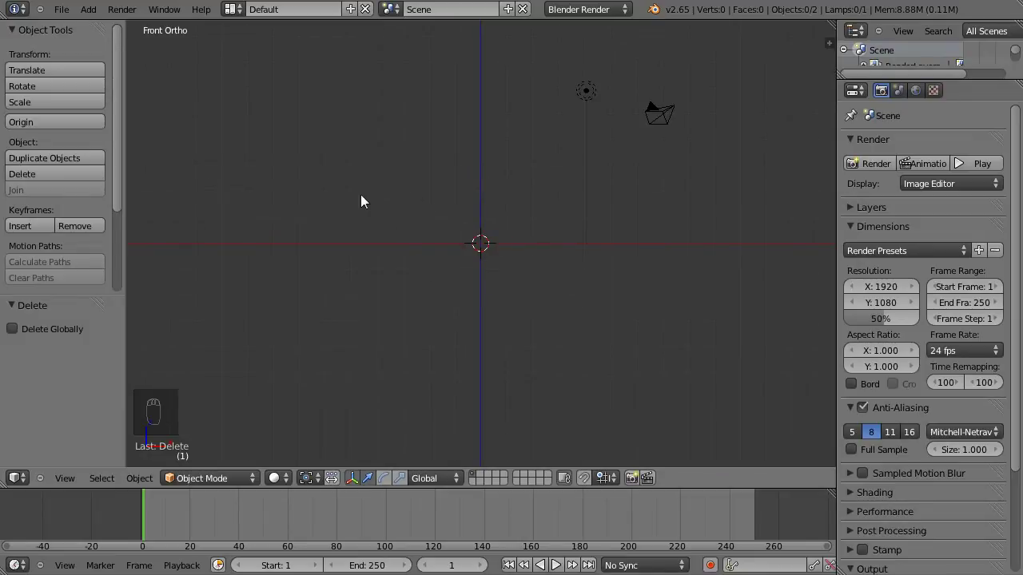
- Add a 32-vertex circle mesh, rotate it 90° on X to face front, and zoom in
key(shift+a)
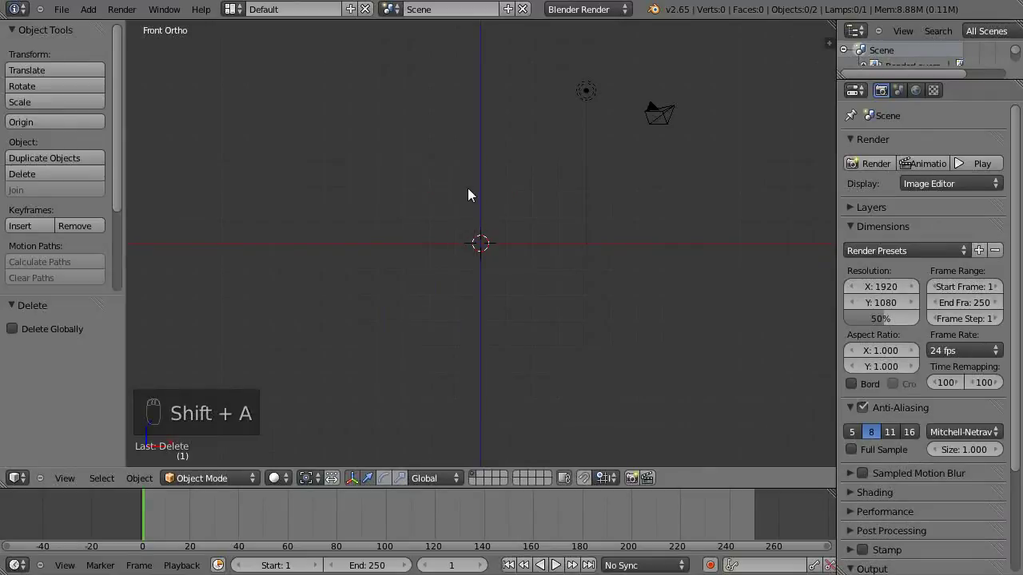
key(shift+a)
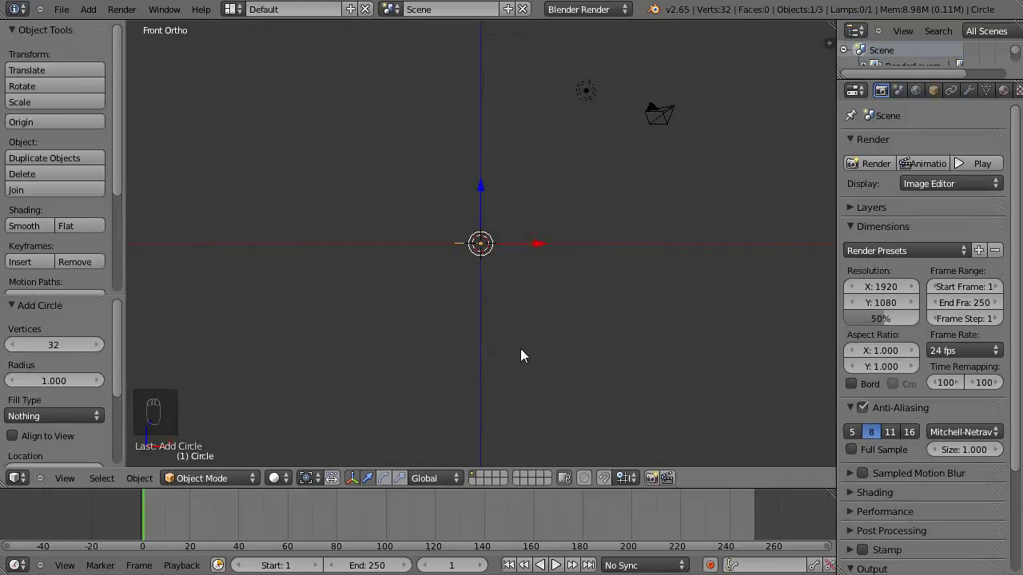
key(r)
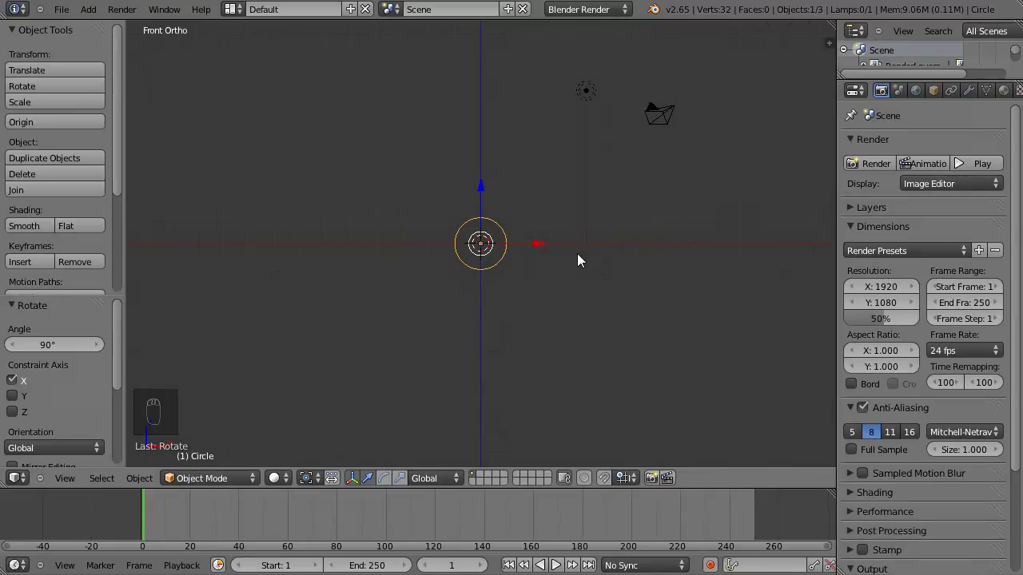
drag(578, 172, 484, 248)
drag(512, 279, 389, 271)
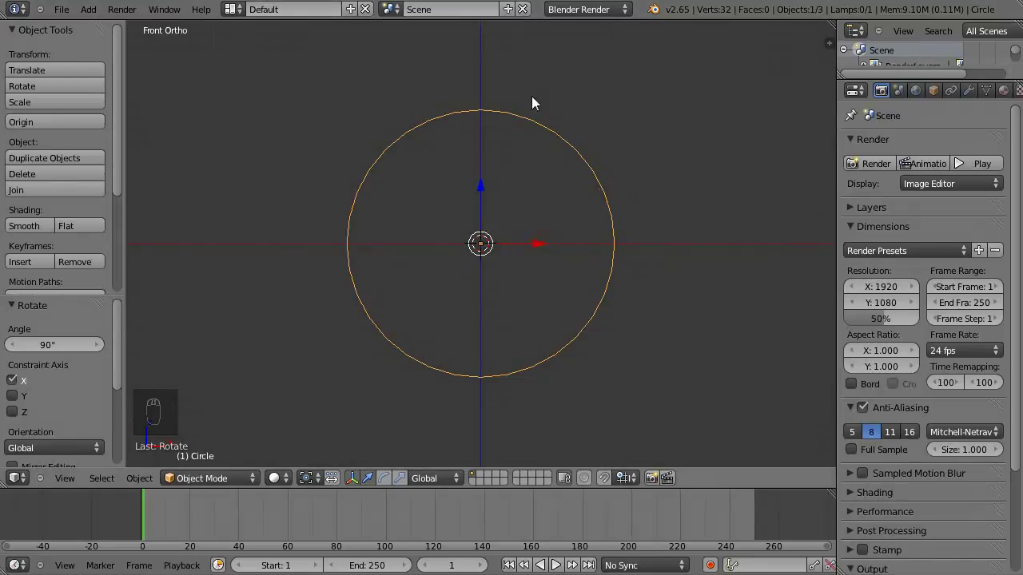
- In Edit Mode, delete the circle's top and bottom vertices to split it into two arcs
key(Tab)
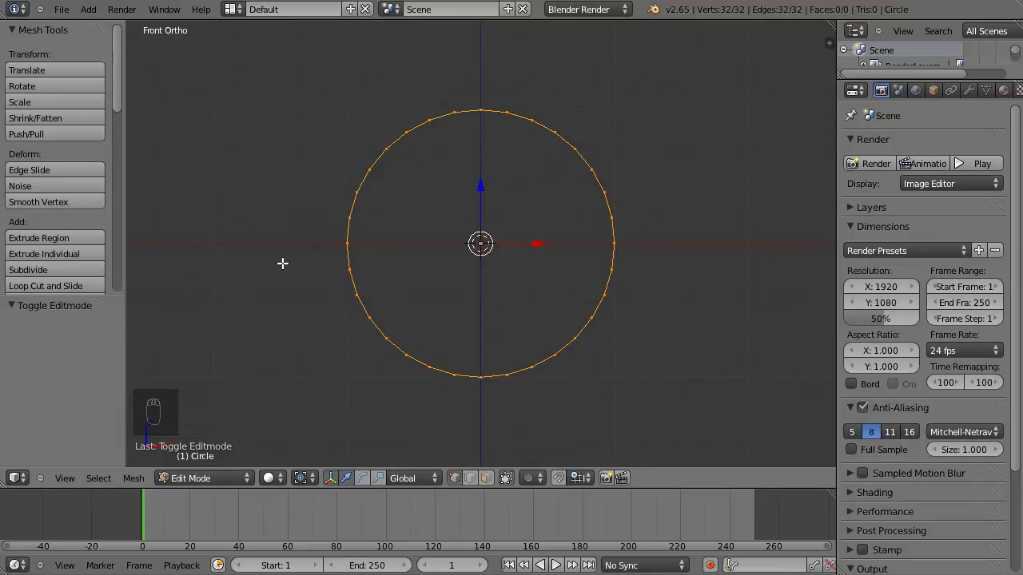
drag(485, 113, 493, 108)
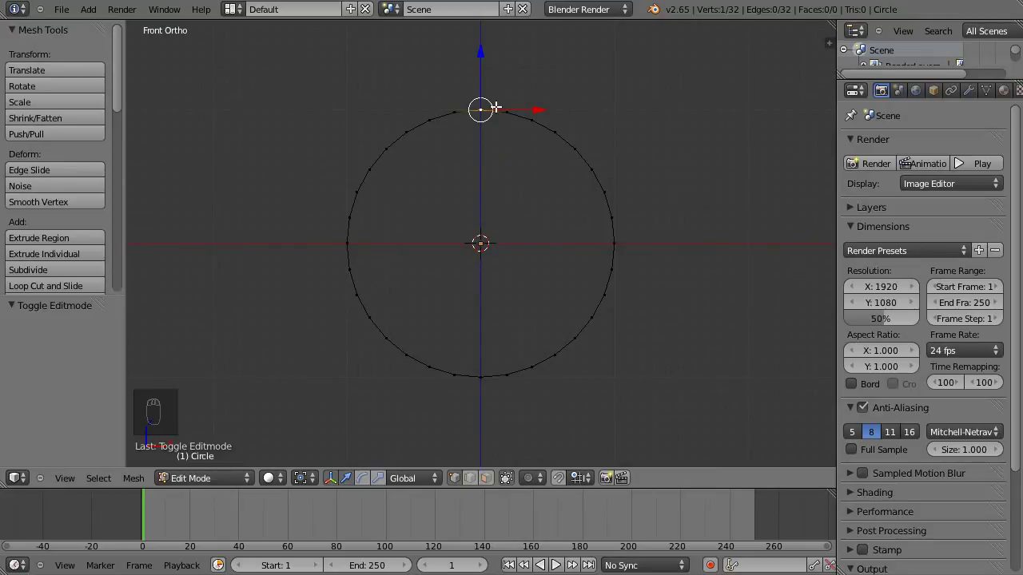
key(x)
drag(489, 388, 496, 116)
key(x)
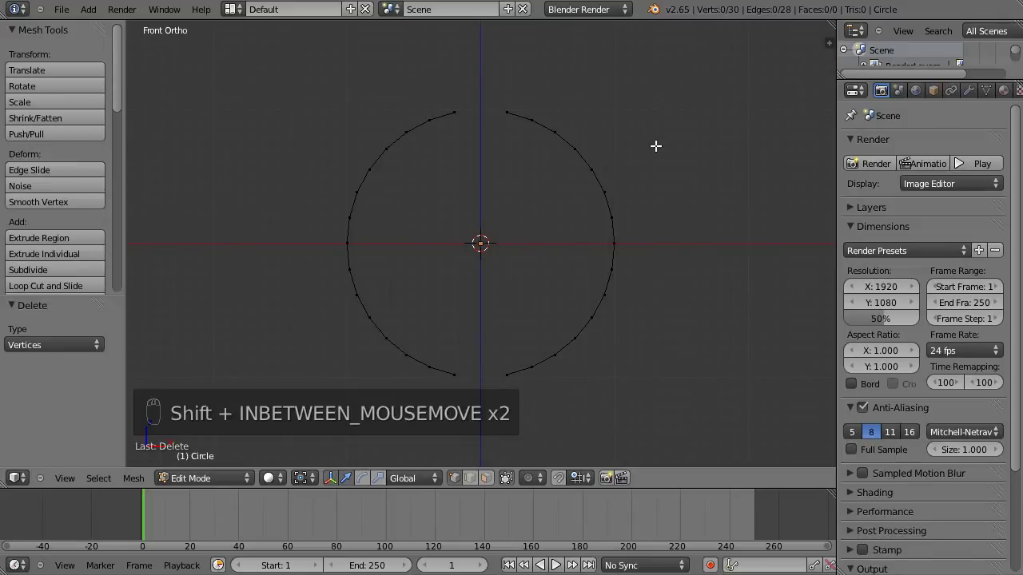
- Select the whole right arc and begin moving it away from the left half
drag(654, 120, 545, 108)
drag(551, 121, 395, 175)
key(b)
key(g)
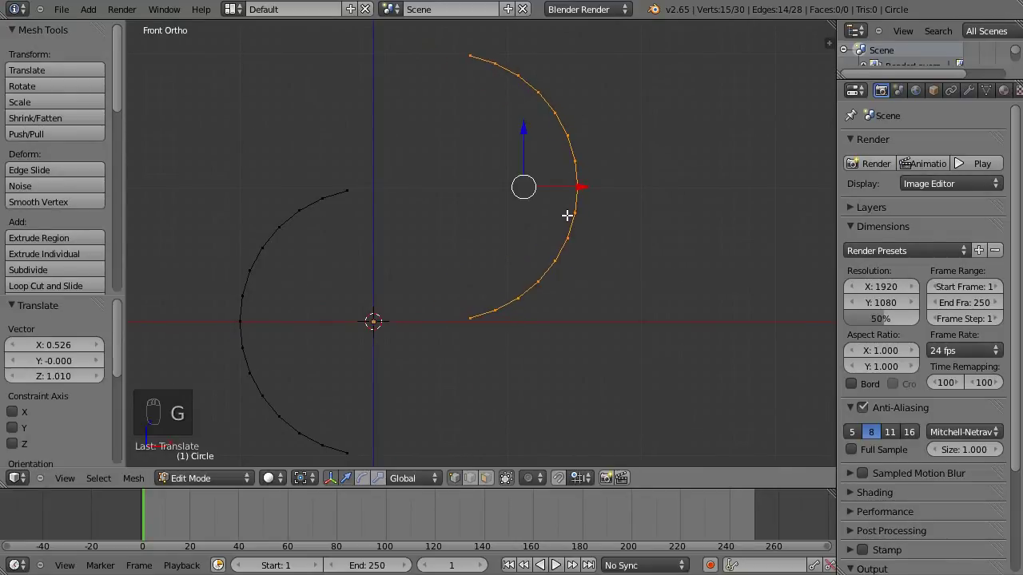
- Place the right arc up and outward, then pull a single point with proportional editing to bend it
drag(601, 127, 554, 215)
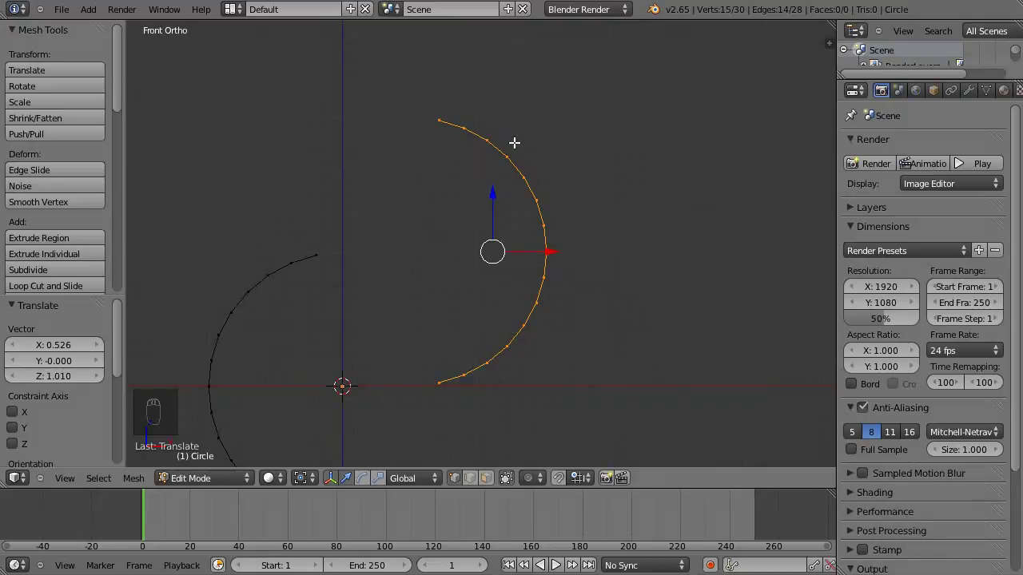
key(o)
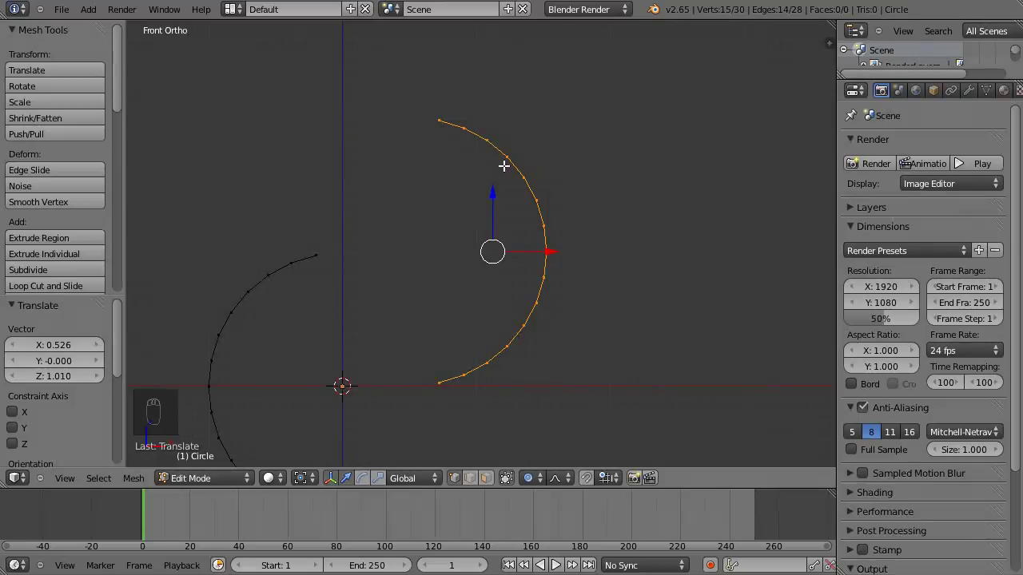
drag(571, 192, 560, 225)
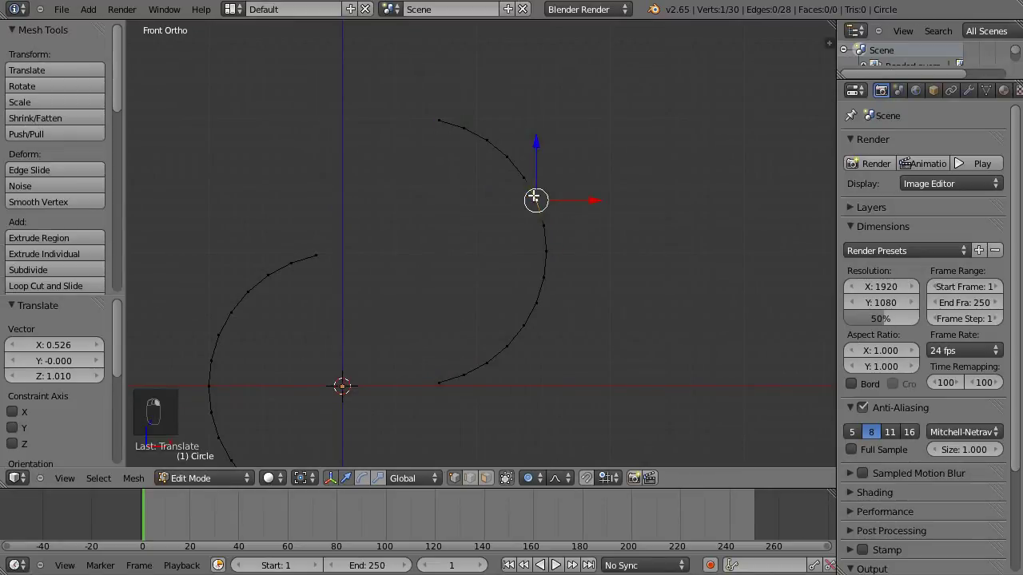
drag(533, 197, 503, 216)
key(g)
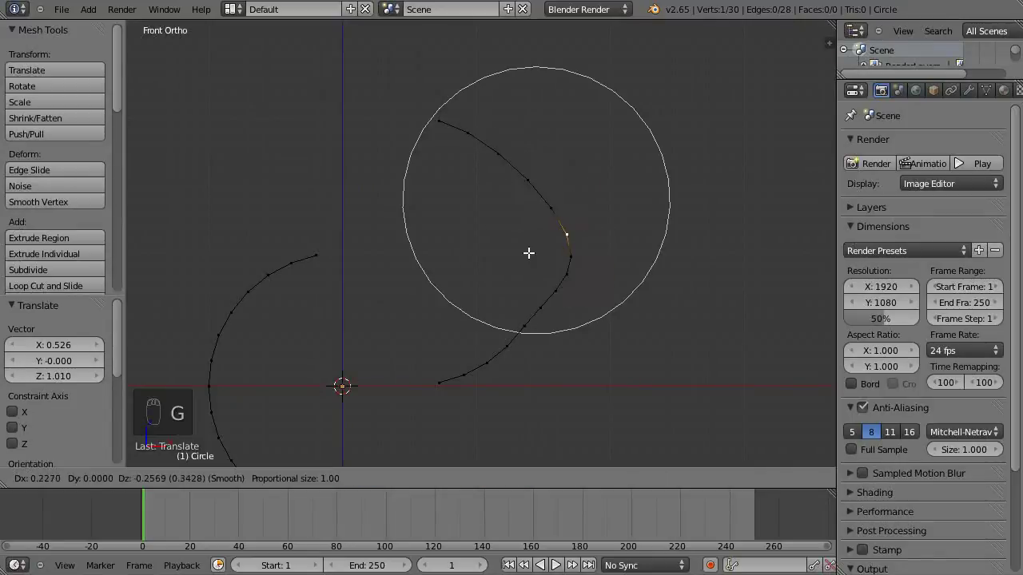
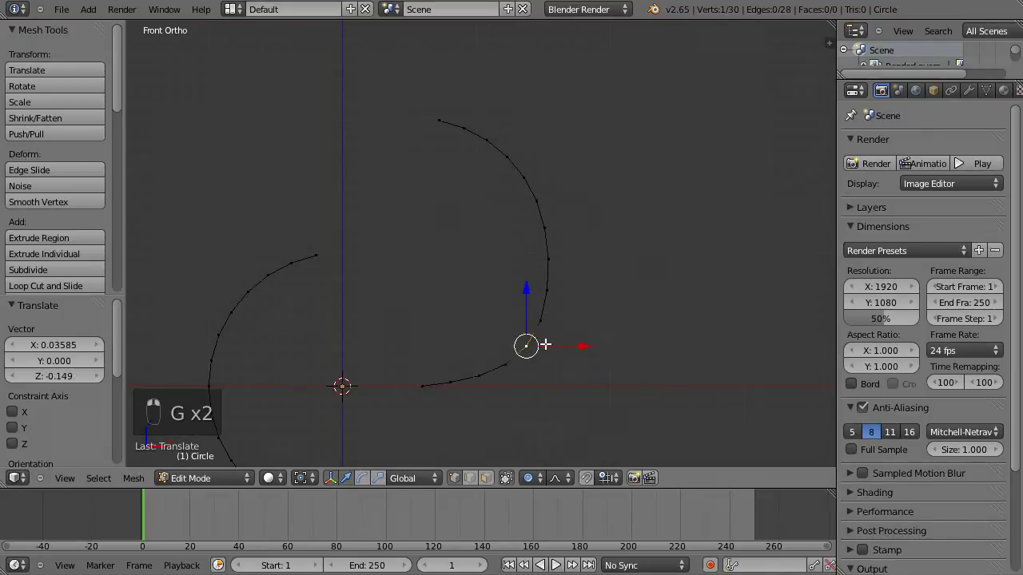
- Move individual profile points, repositioning one mid-profile and one near the top
key(g)
key(g)
key(g)
right_click(542, 186)
key(g)
drag(429, 116, 497, 143)
key(g)
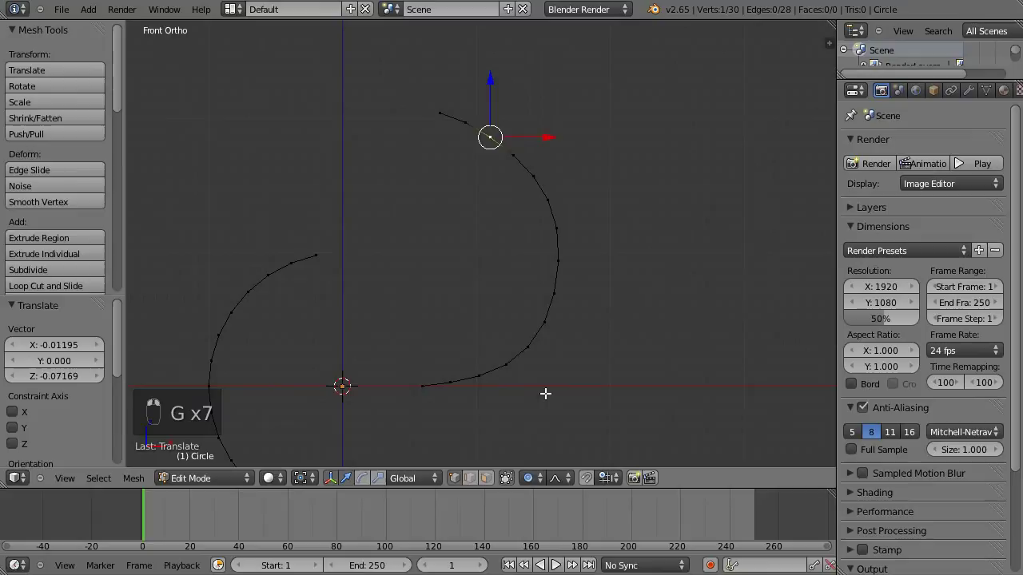
drag(415, 364, 409, 370)
click(446, 116)
- Continue nudging middle and upper points, pinching the arc into a curvier vase profile
key(g)
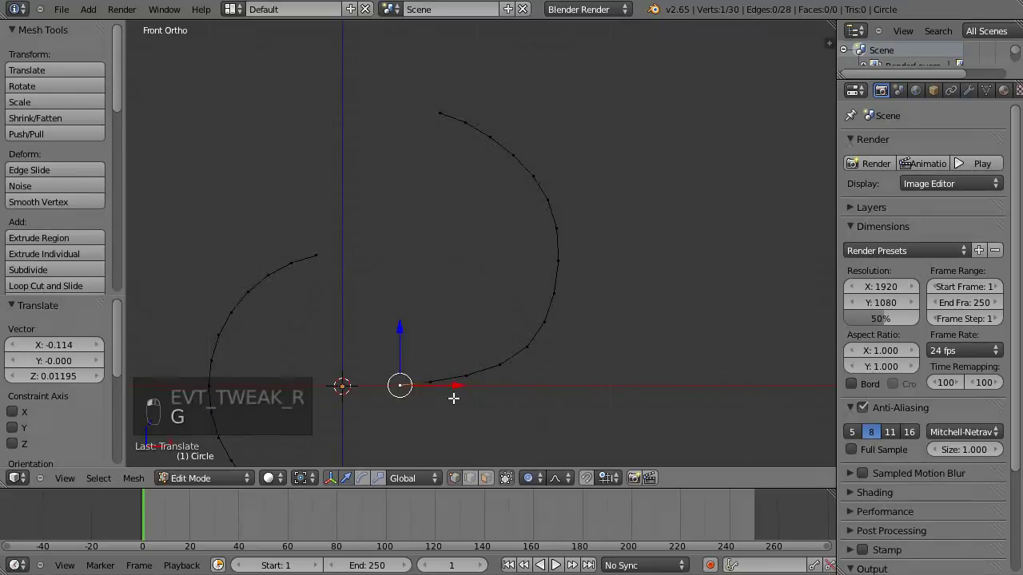
key(g)
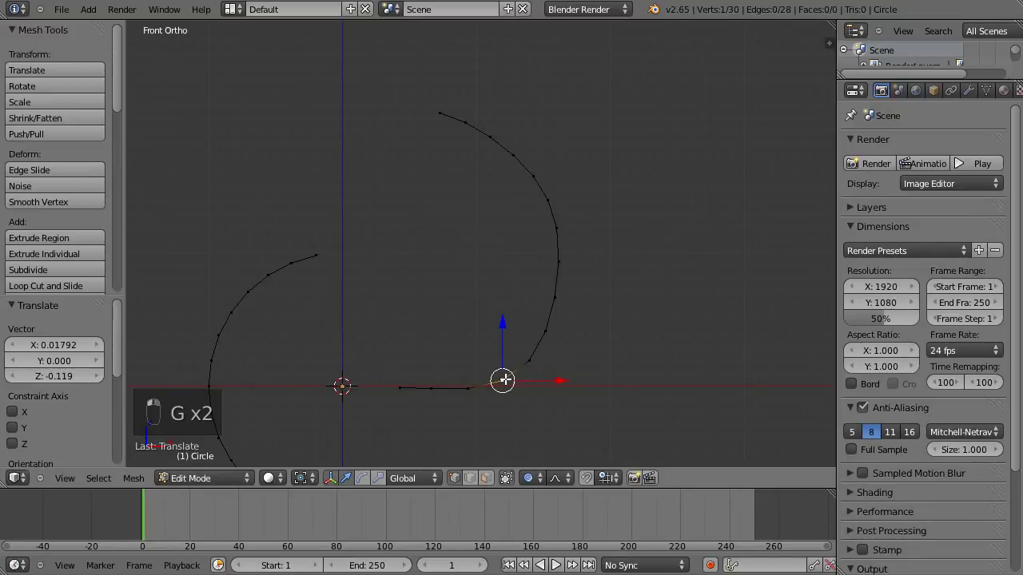
key(g)
key(g)
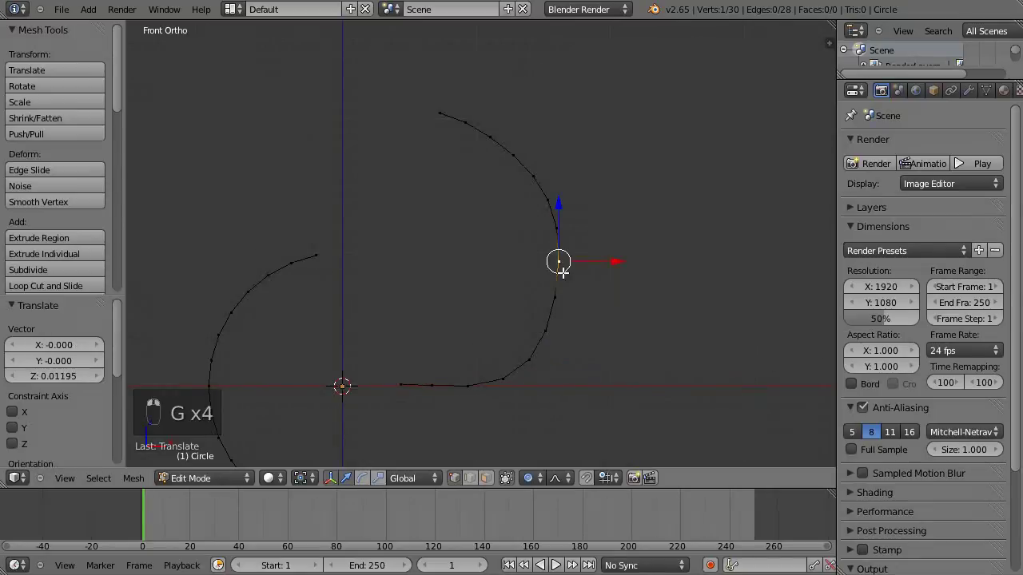
key(g)
key(g)
key(g)
key(g)
key(g)
key(g)
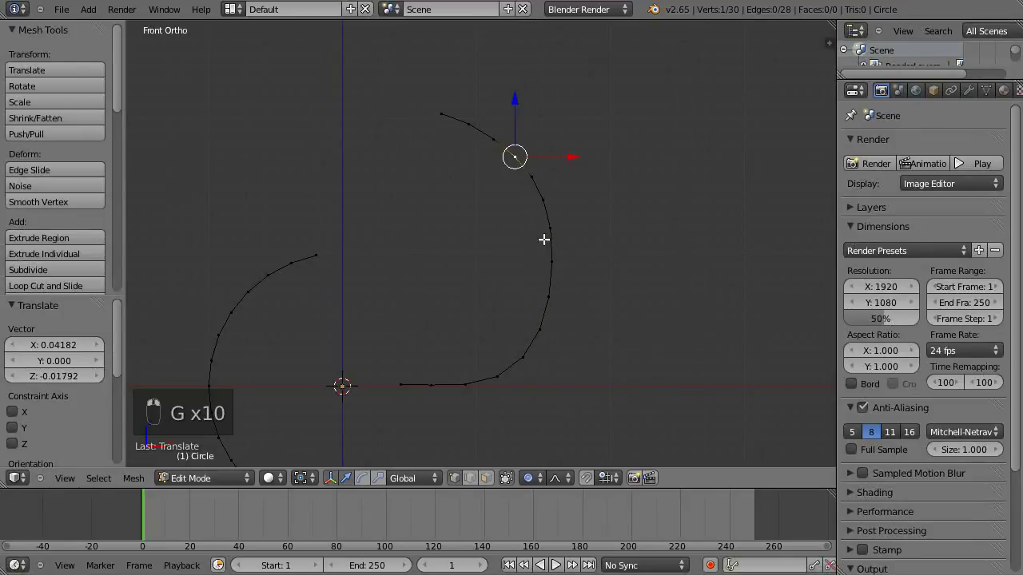
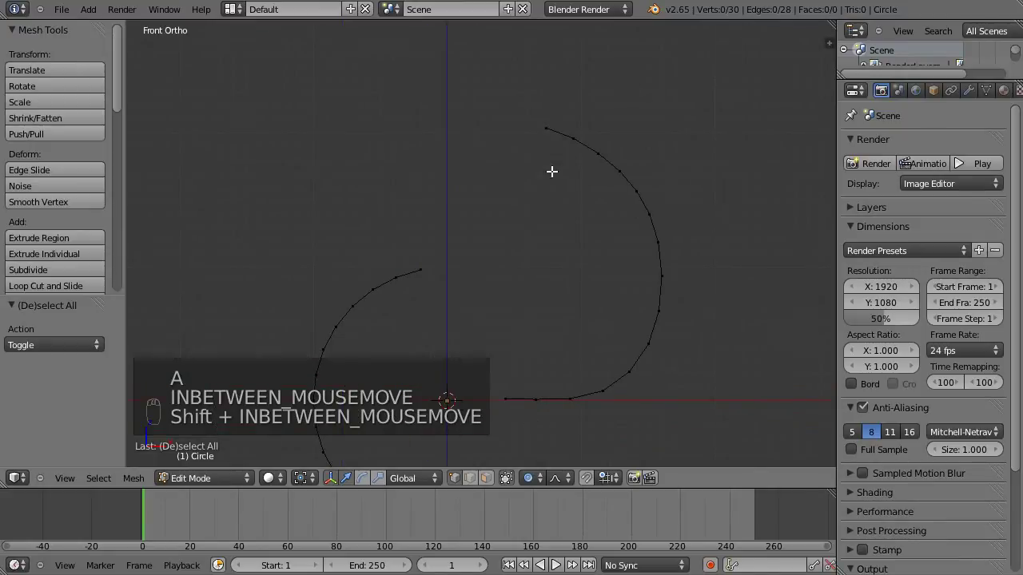
- Move the whole right arc horizontally toward the centre line
key(b)
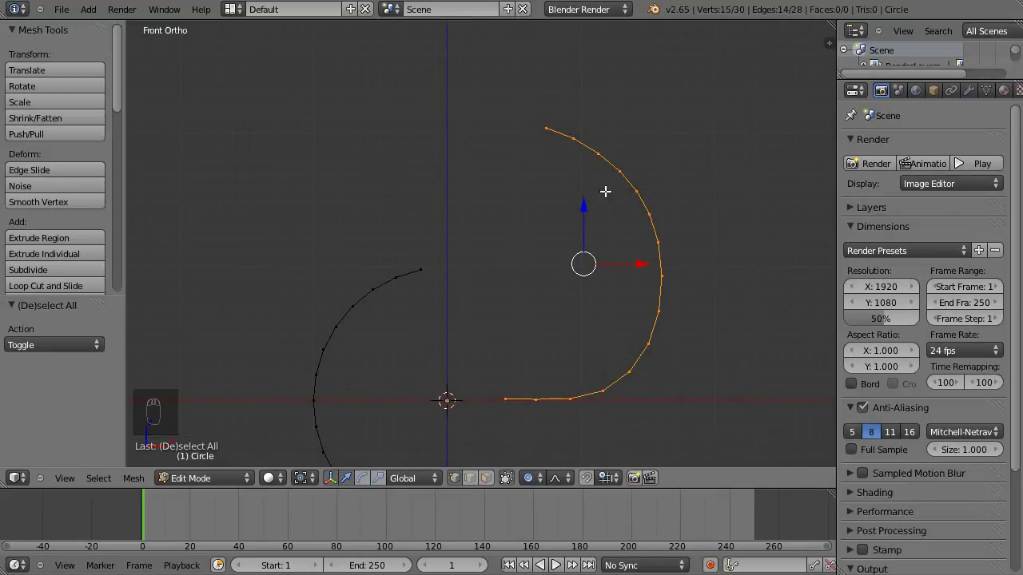
key(o)
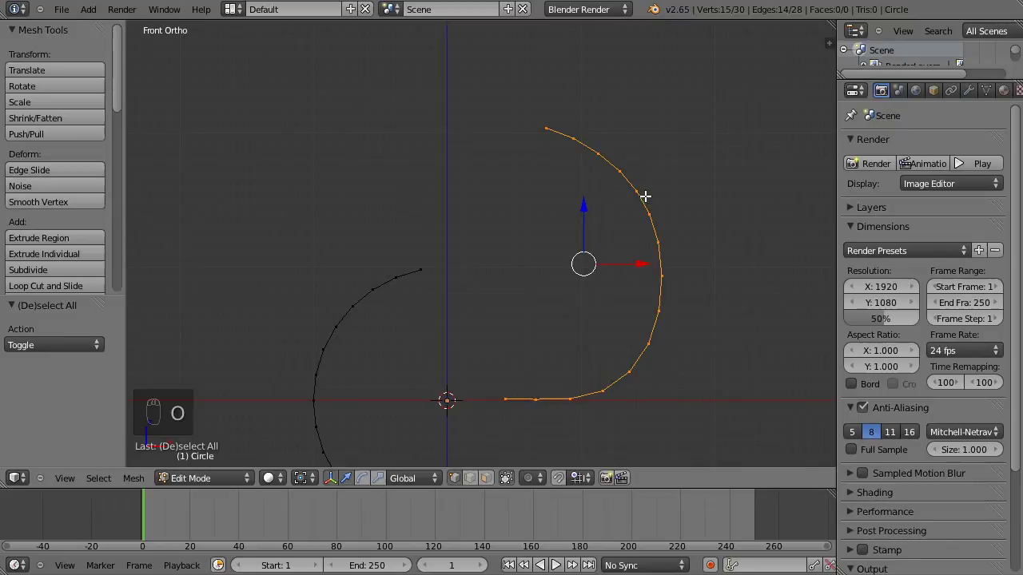
drag(637, 265, 602, 257)
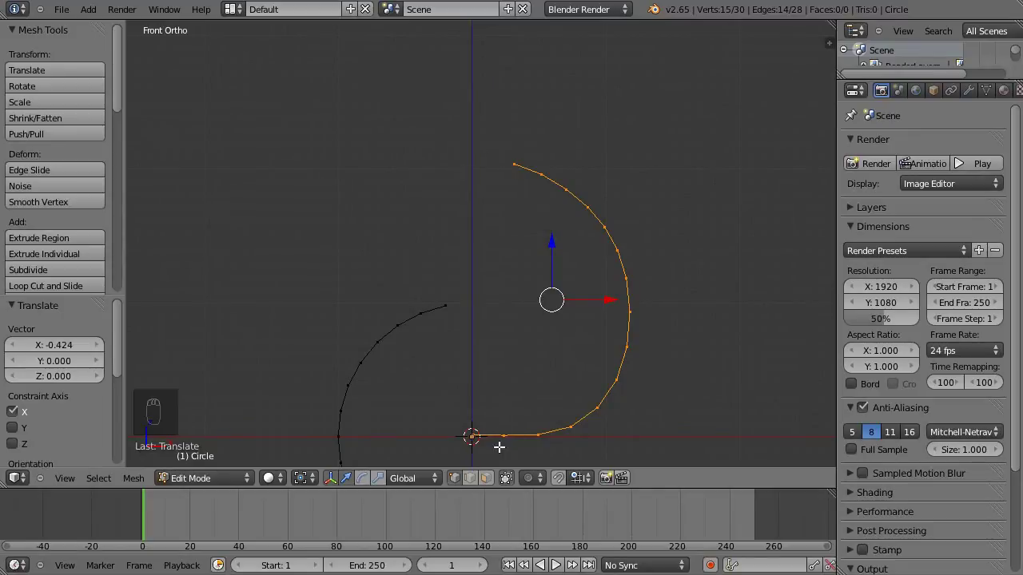
middle_click(418, 163)
key(a)
key(b)
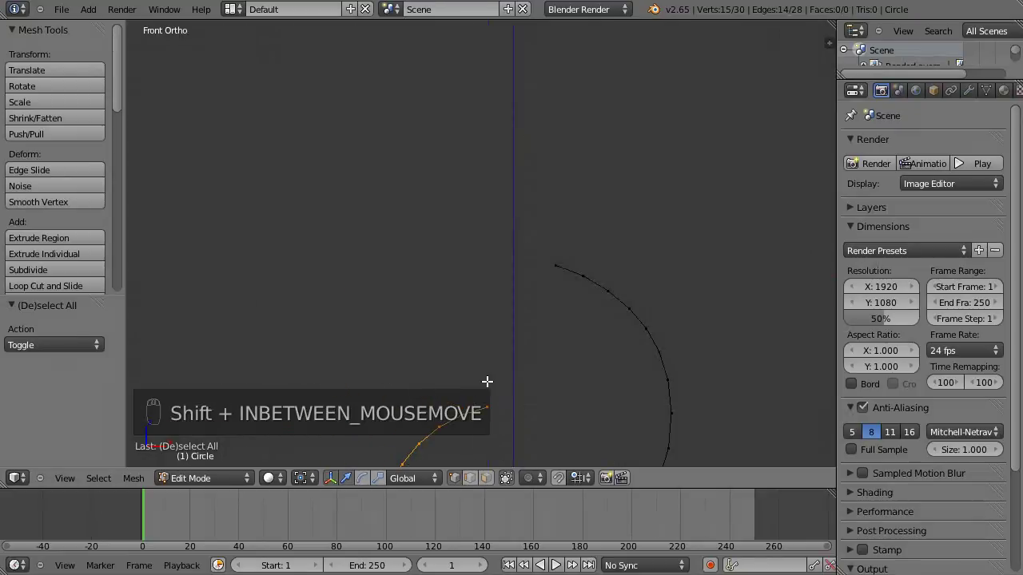
- Raise the arc into place and scale it narrower
key(g)
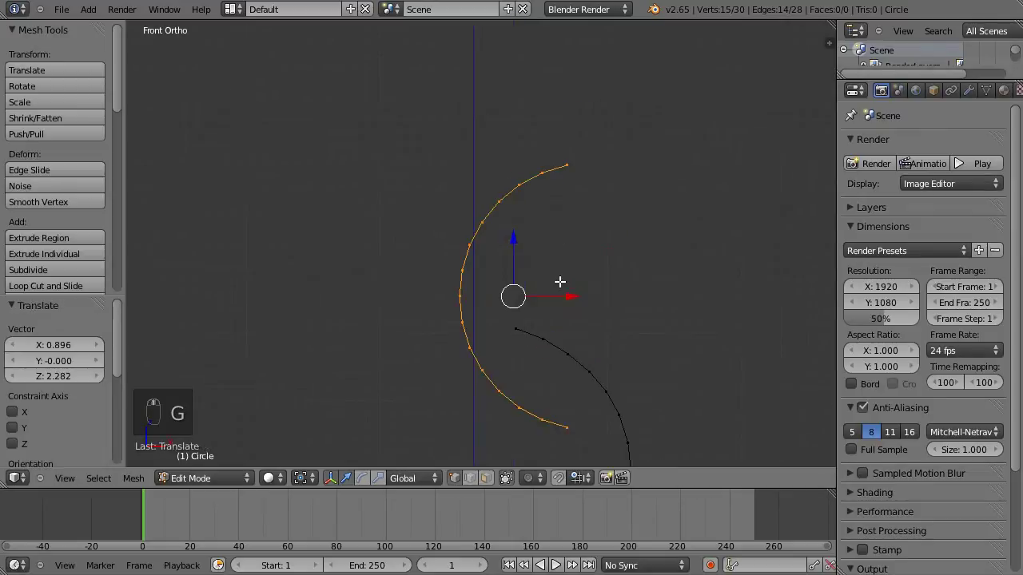
key(g)
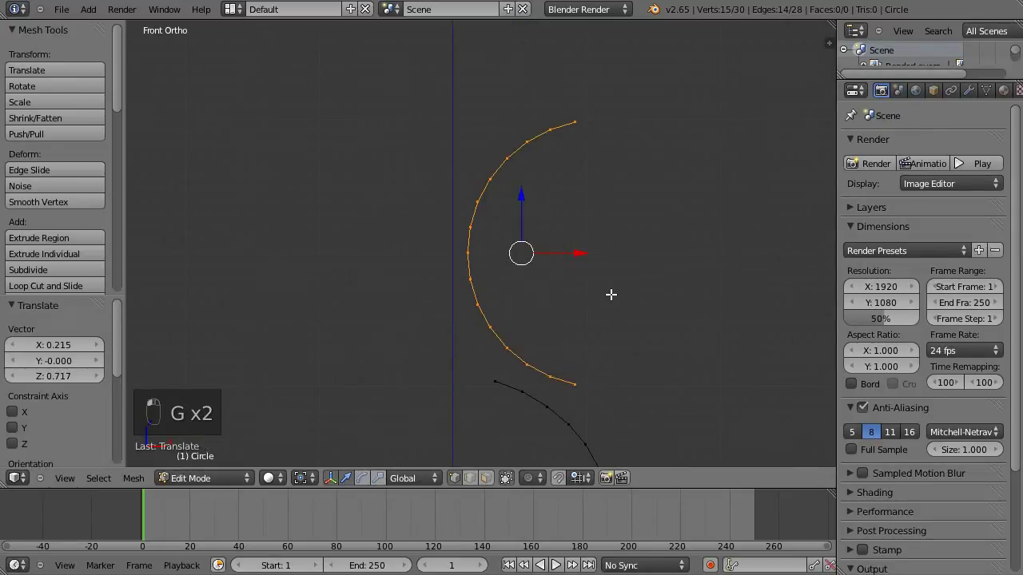
key(s)
drag(629, 252, 629, 252)
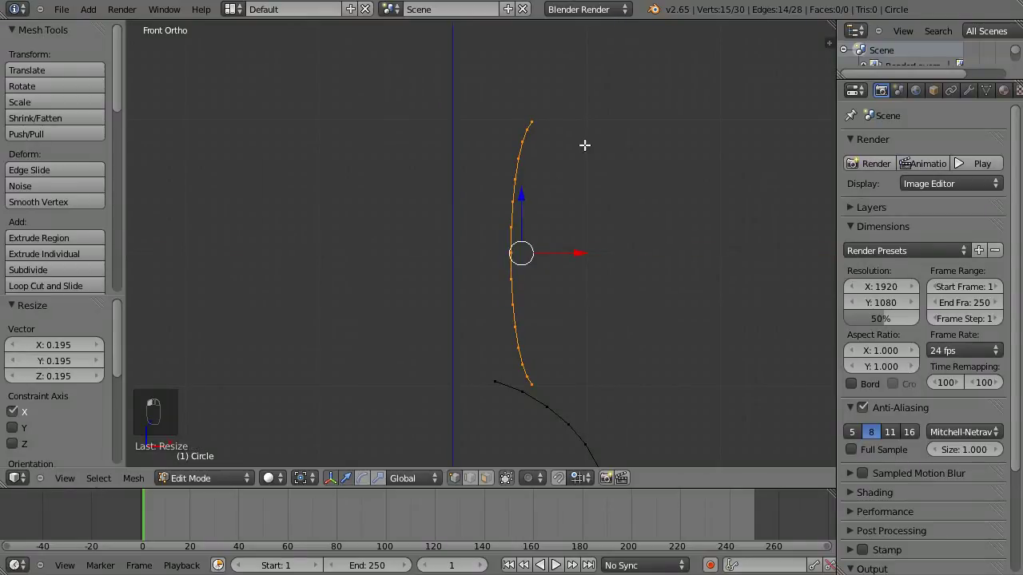
click(515, 317)
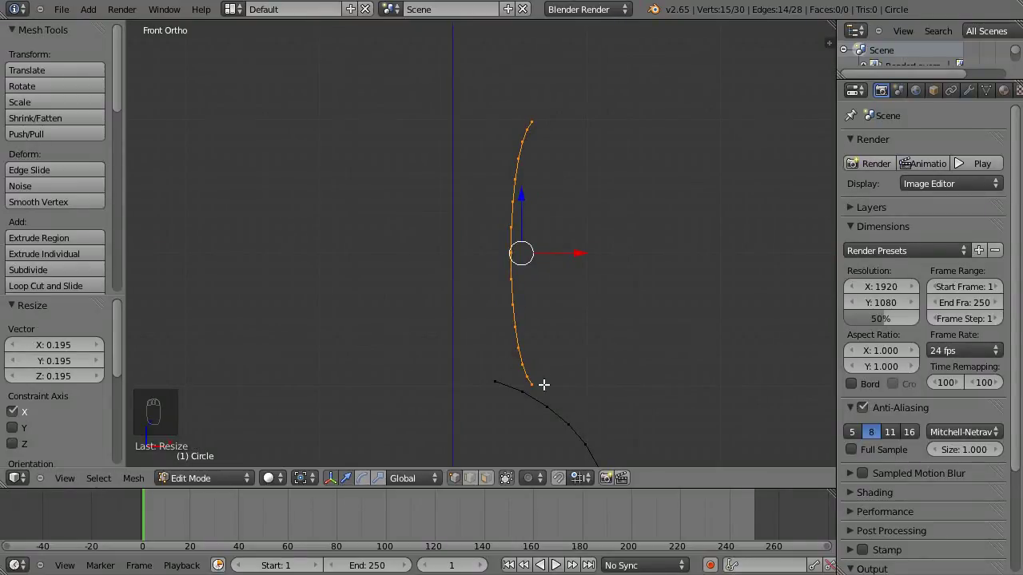
- Shift the upper curve section down so its end vertex meets the lower curve
key(g)
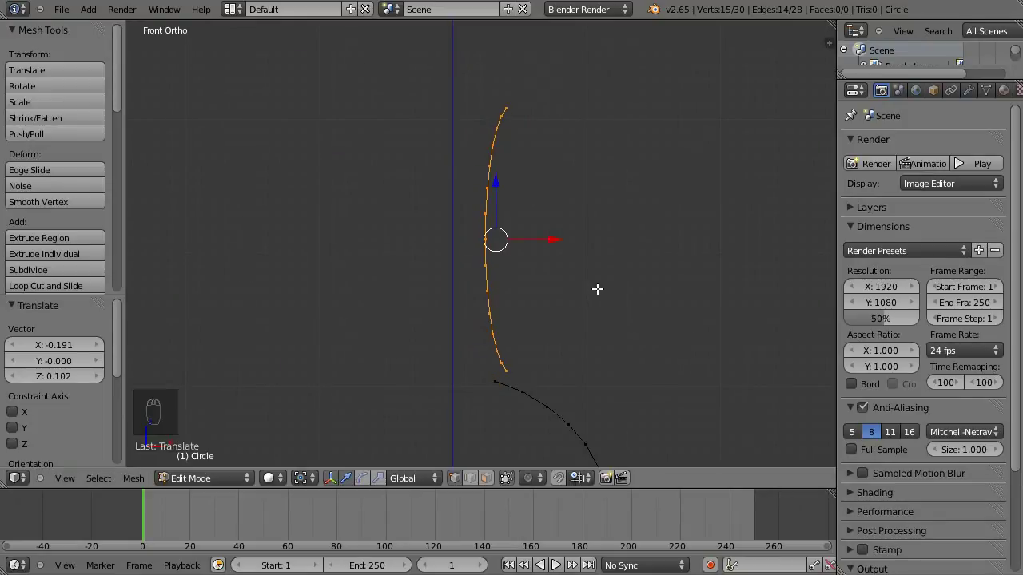
drag(624, 274, 469, 253)
key(g)
right_click(468, 253)
drag(472, 262, 676, 270)
key(g)
middle_click(573, 253)
- Box-select the two vertices at the join and merge them At Center with Alt+M
key(a)
key(b)
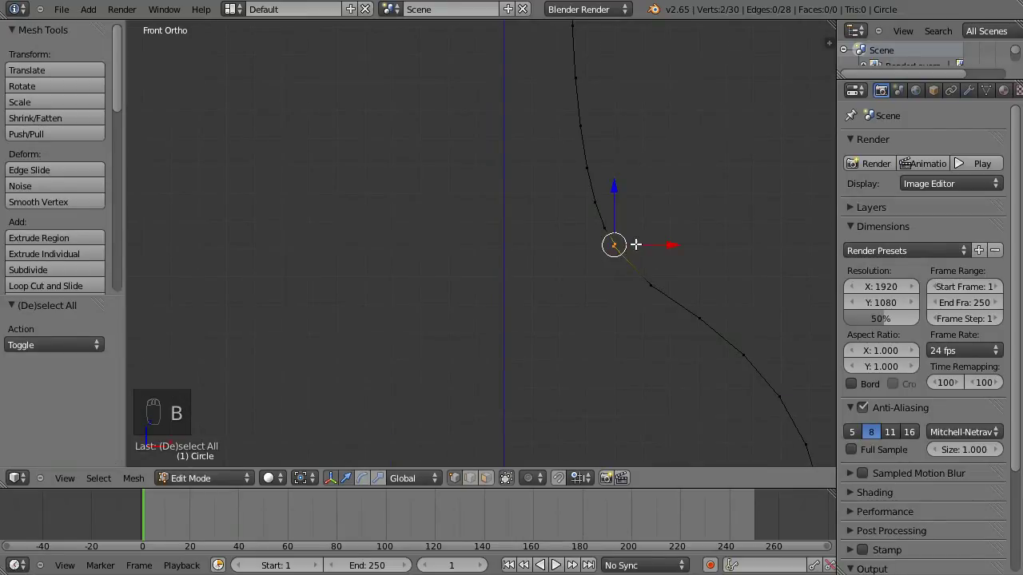
key(alt+m)
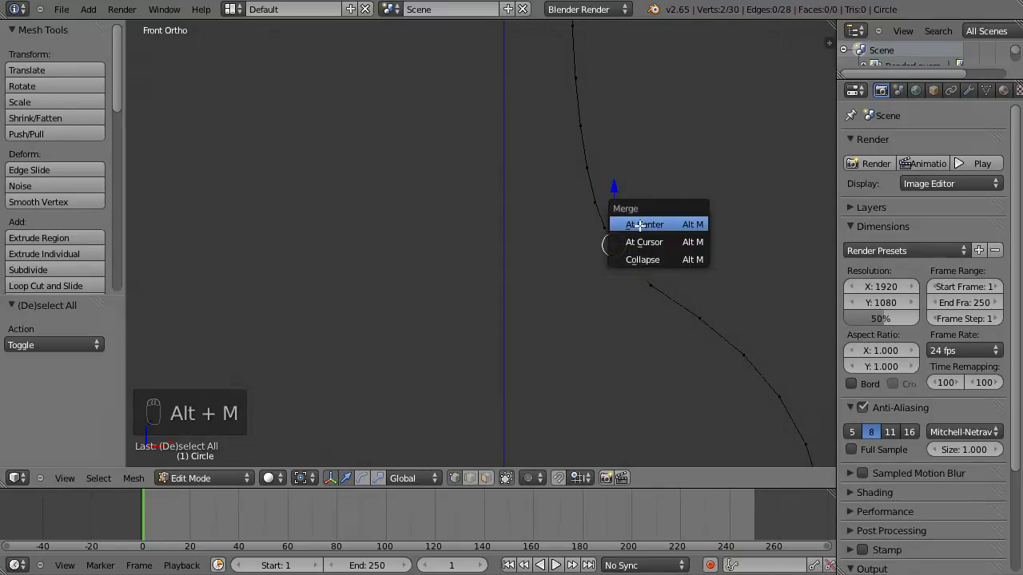
key(g)
key(g)
click(556, 275)
- Adjust the merged joint so the profile reads as one continuous 29-vertex curve
key(g)
click(545, 292)
key(a)
click(525, 226)
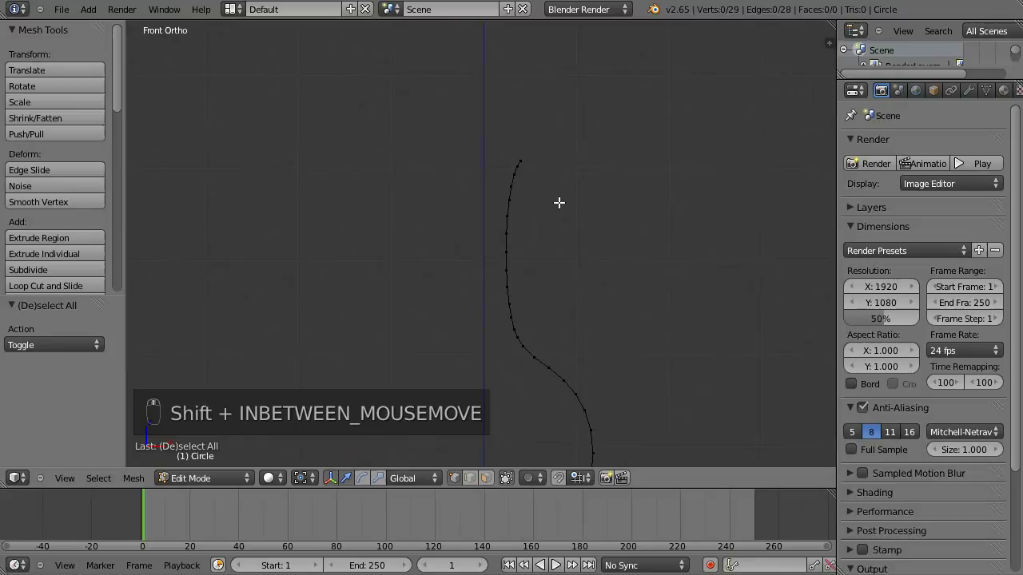
- Duplicate the neck section with Shift+D and offset the copy inward as a parallel wall
key(b)
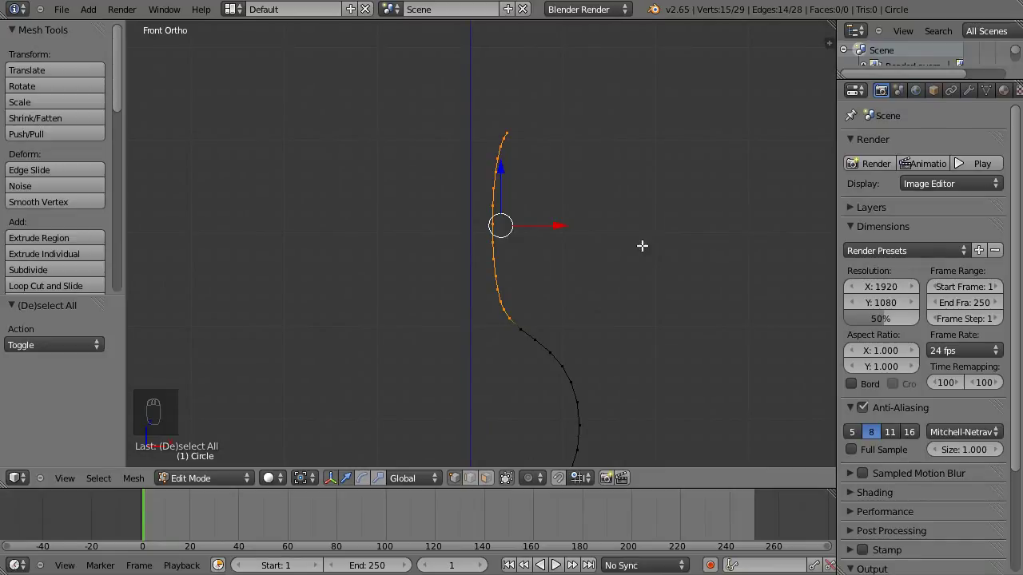
key(shift+d)
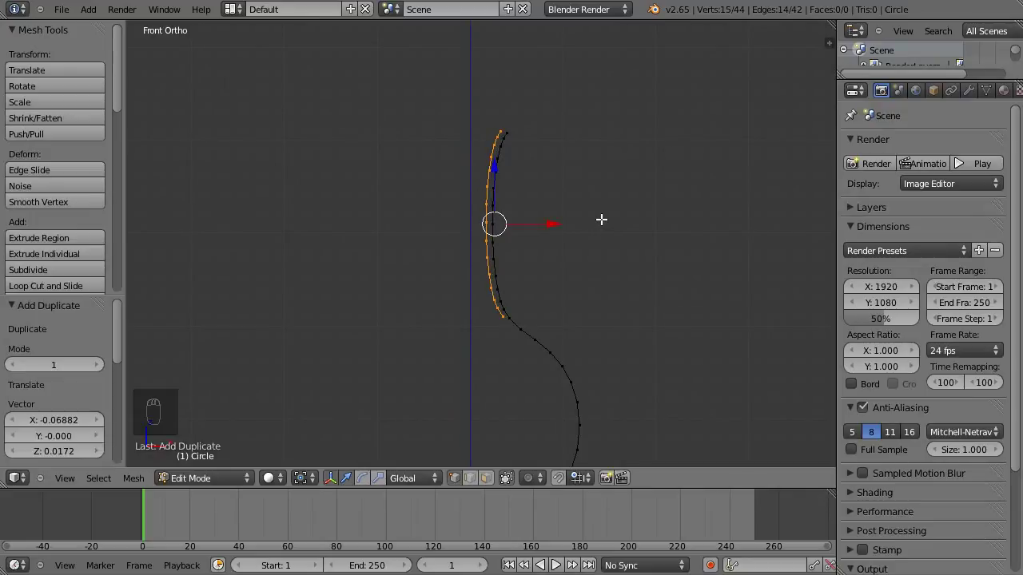
drag(607, 138, 552, 218)
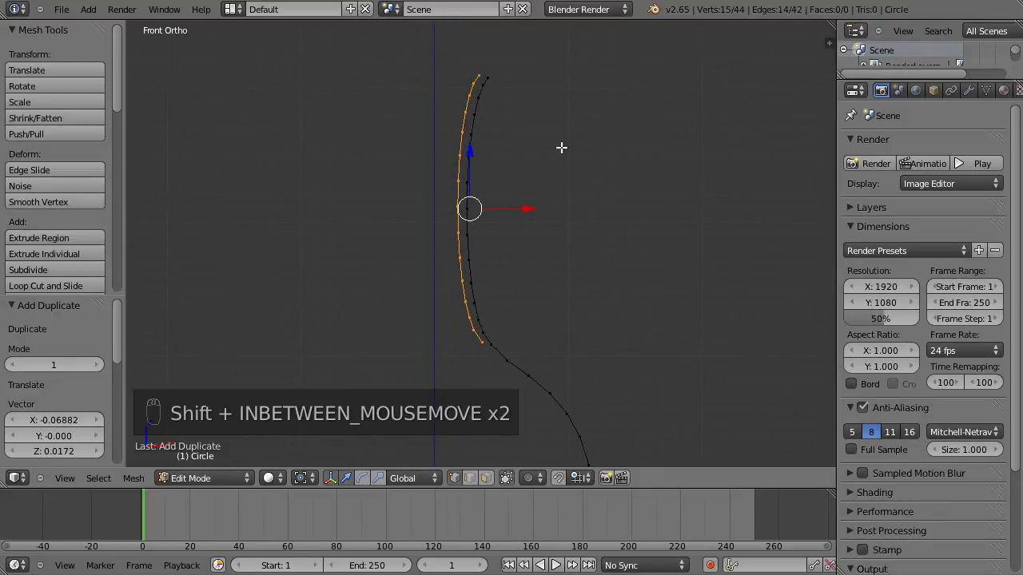
drag(537, 347, 582, 71)
key(g)
- Refine the copy's placement and select the two top vertices of the wall lines
middle_click(581, 70)
key(a)
middle_click(527, 192)
drag(372, 108, 435, 115)
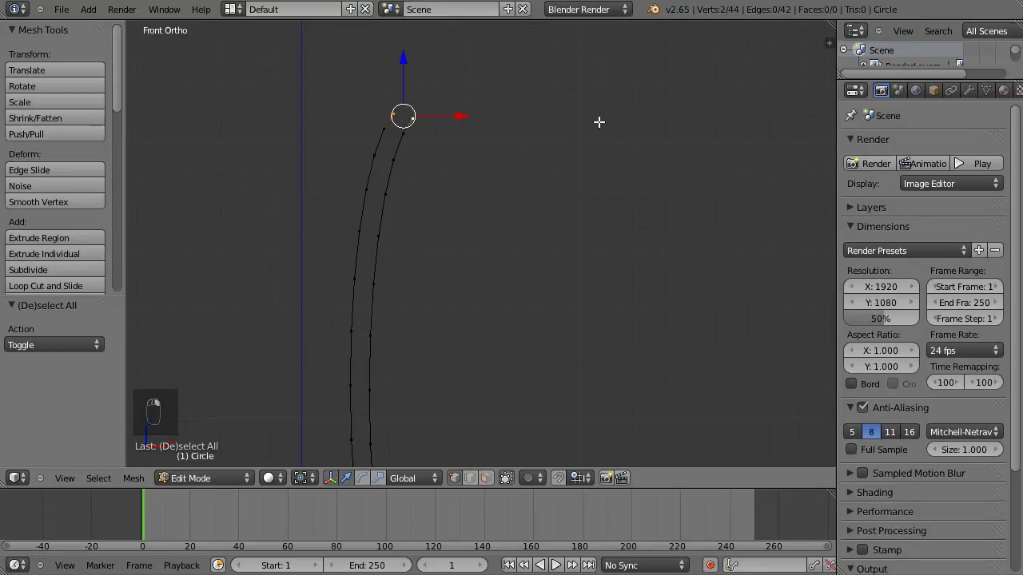
- Join the two top vertices with an edge (F) and start pulling rim points outward
key(f)
key(a)
key(shift+KP_1)
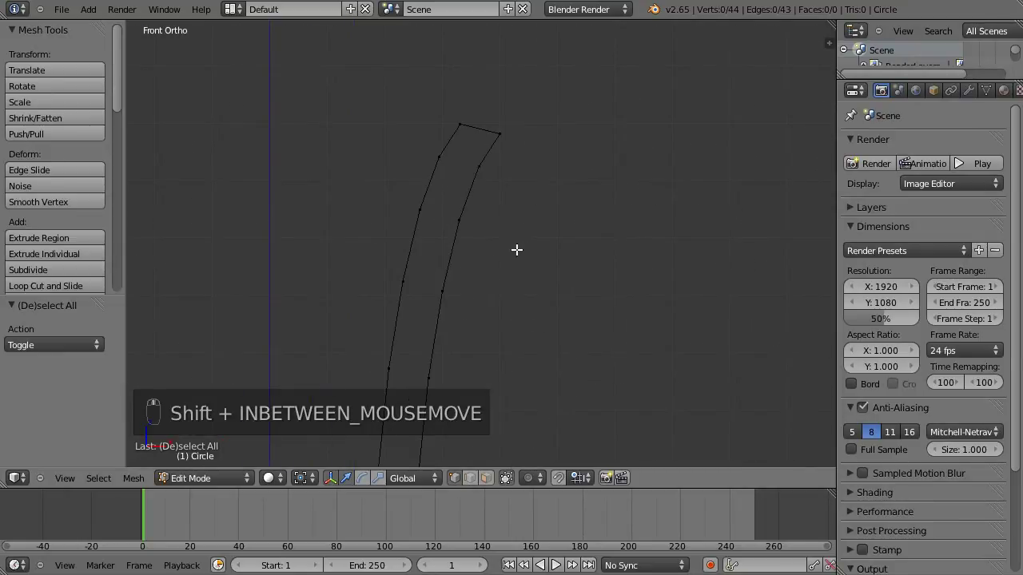
key(g)
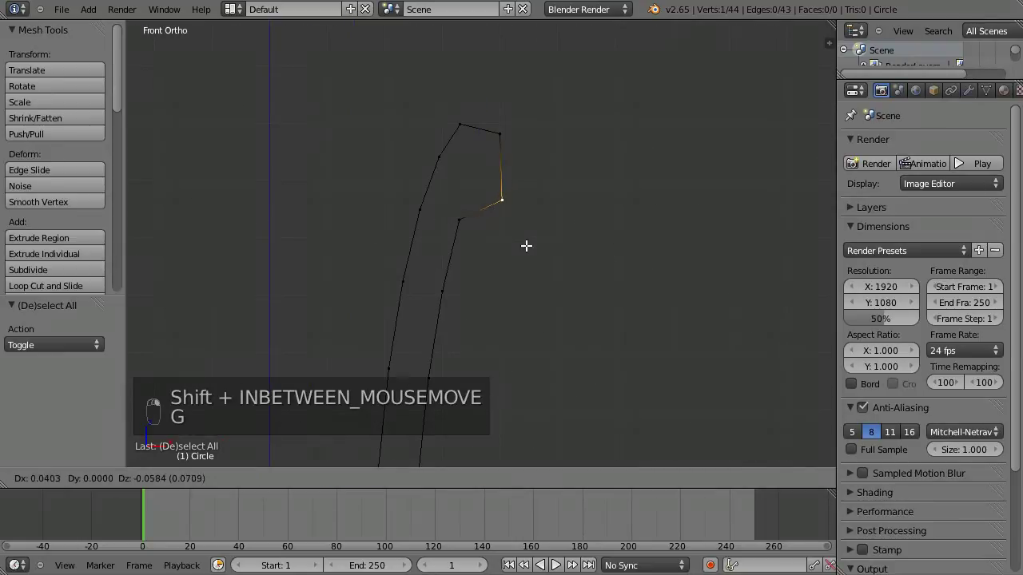
key(g)
key(g)
key(g)
key(g)
key(g)
key(g)
key(g)
key(g)
key(g)
key(g)
- Move further rim vertices to finish shaping the vase lip
key(a)
key(g)
key(g)
key(g)
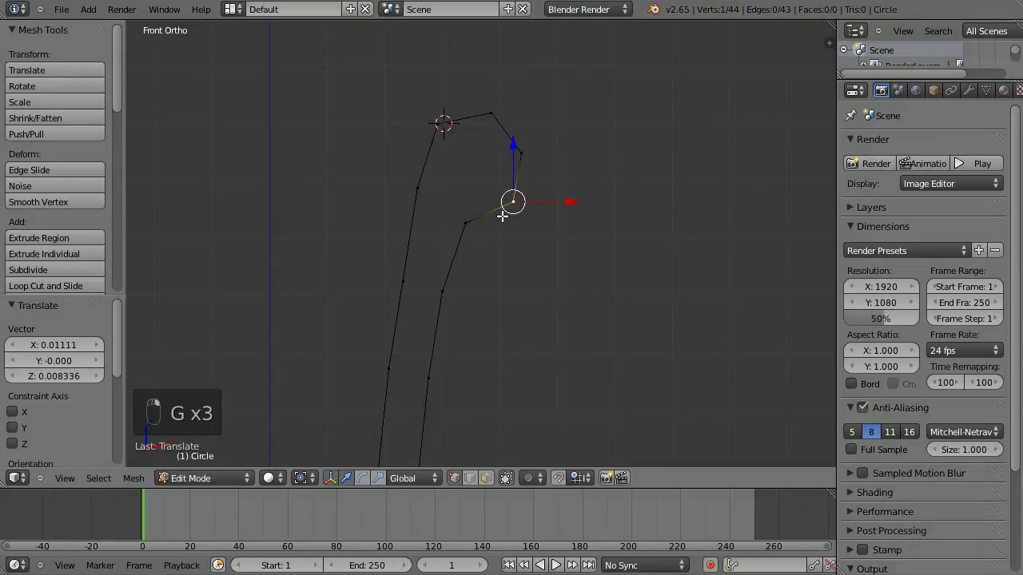
key(g)
key(g)
key(g)
key(a)
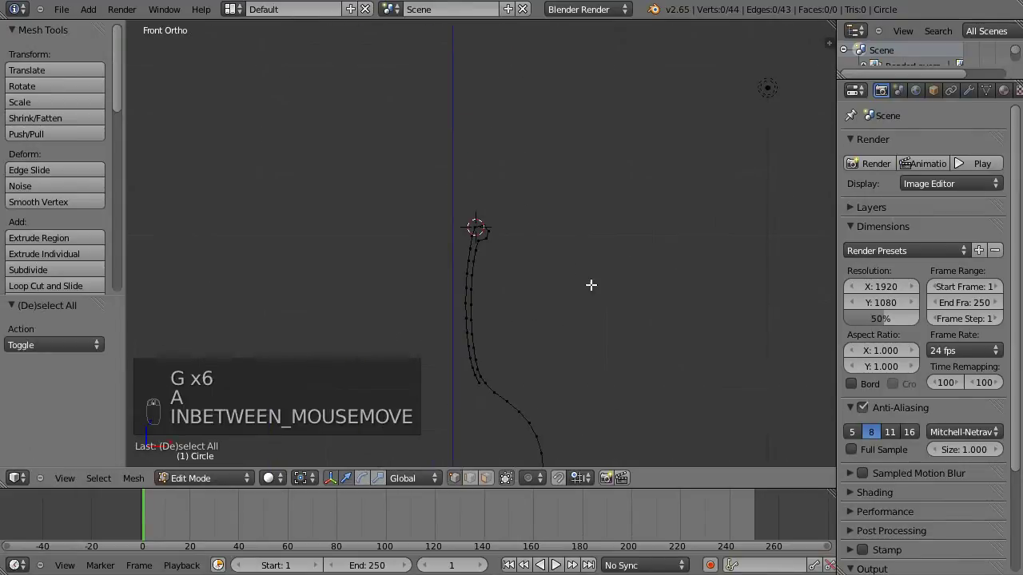
- In the N sidebar, set the bottom vertex and inner wall end exactly onto the centre axis at the origin
drag(618, 191, 545, 343)
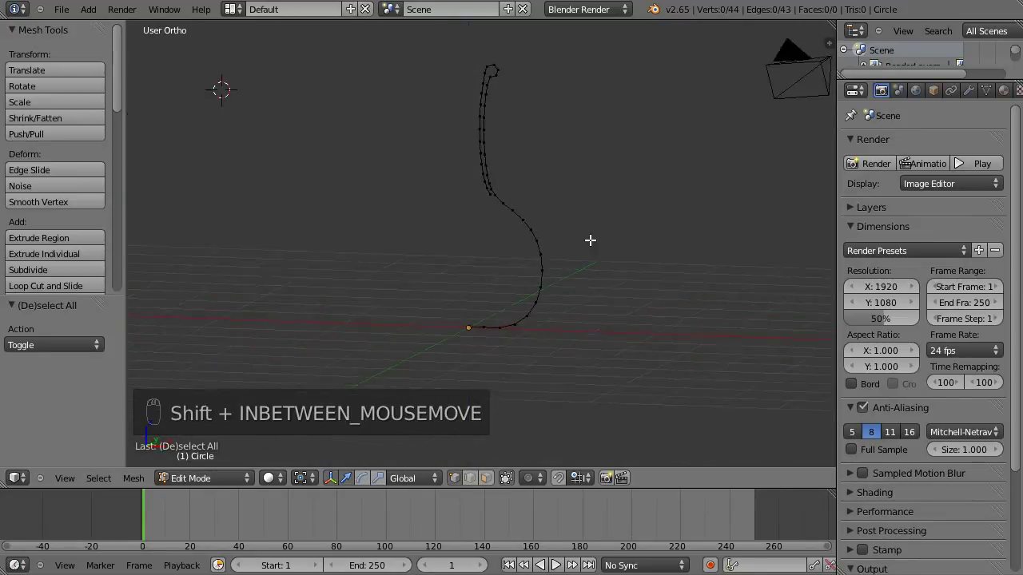
key(KP_1)
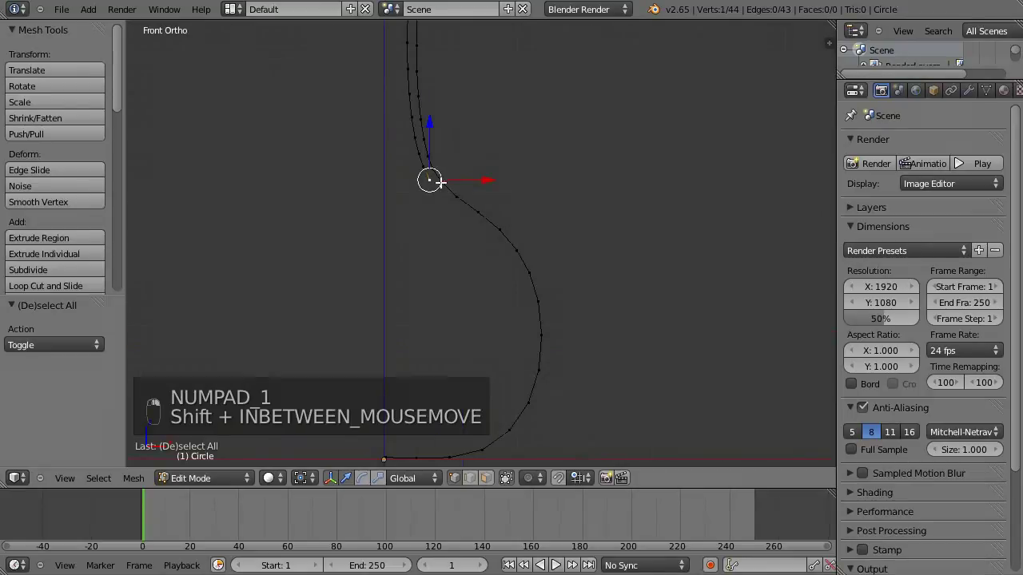
key(n)
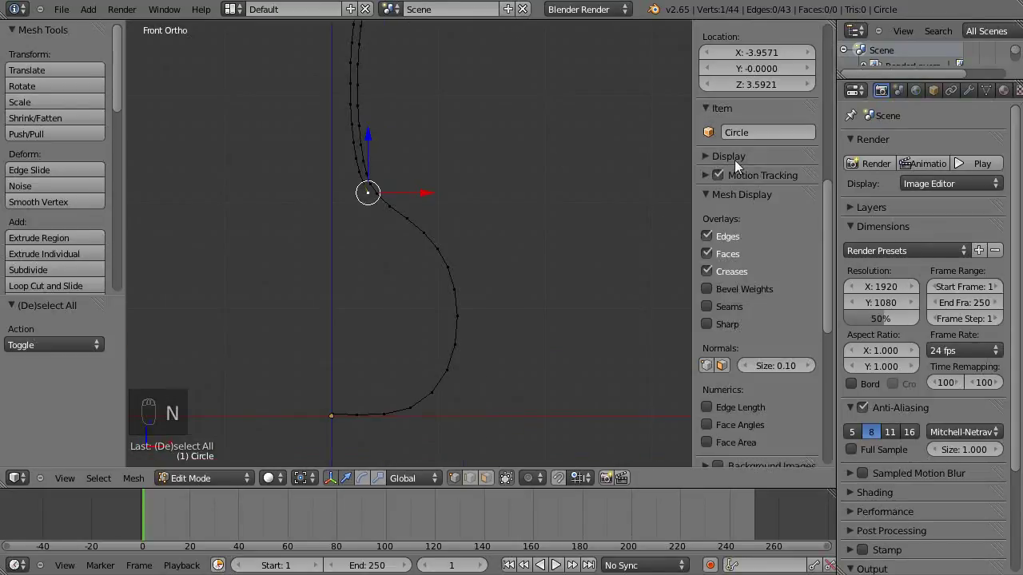
drag(749, 320, 773, 284)
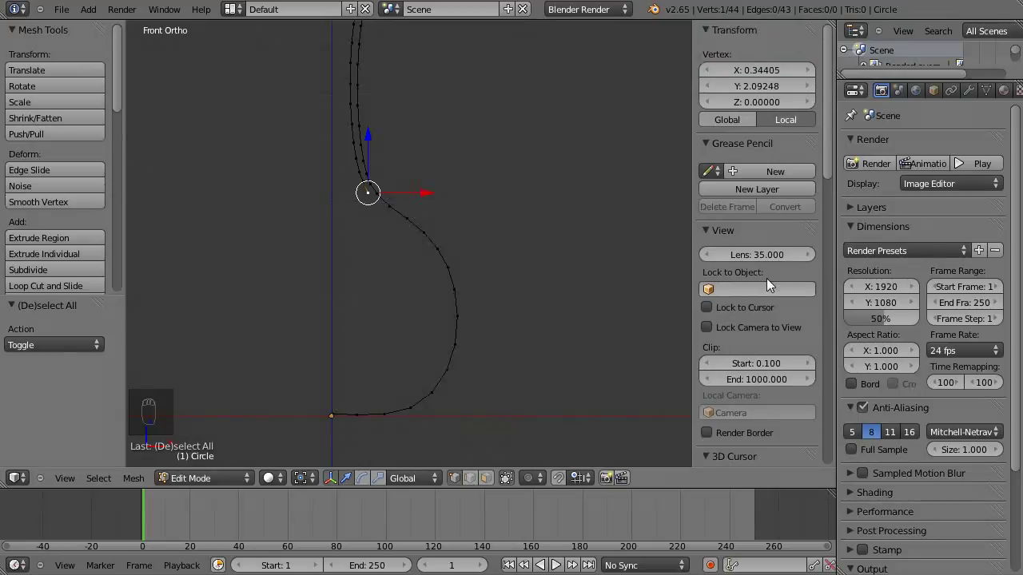
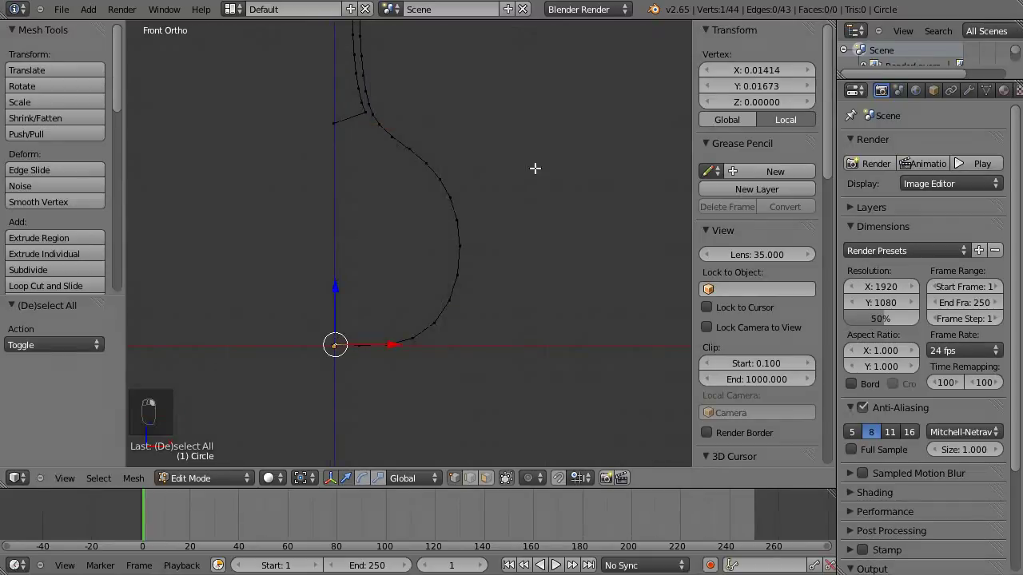
drag(756, 68, 353, 362)
key(a)
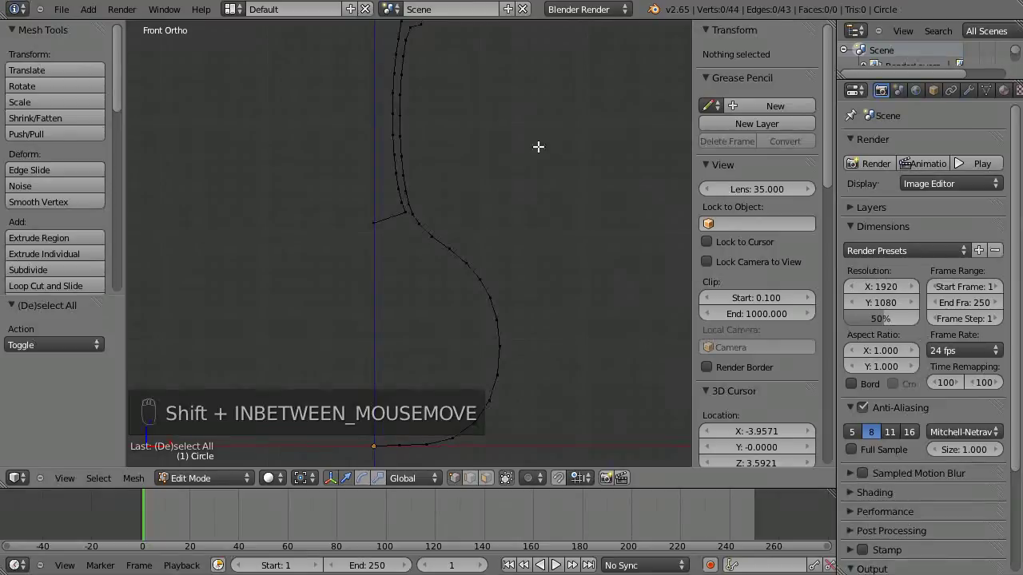
- Add a Screw modifier revolving the profile around the Y axis with screw offset 0
drag(556, 162, 765, 187)
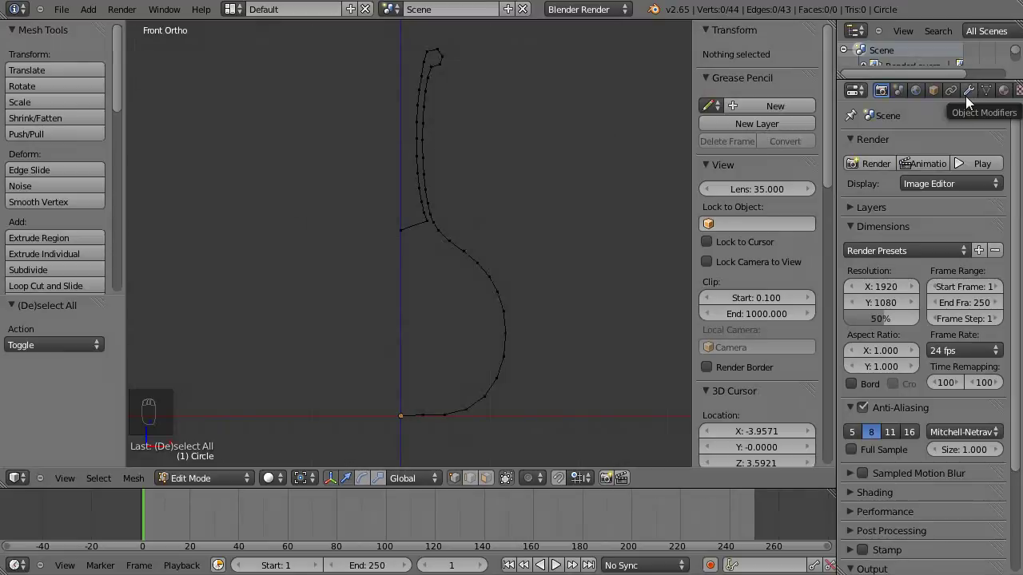
drag(969, 96, 665, 357)
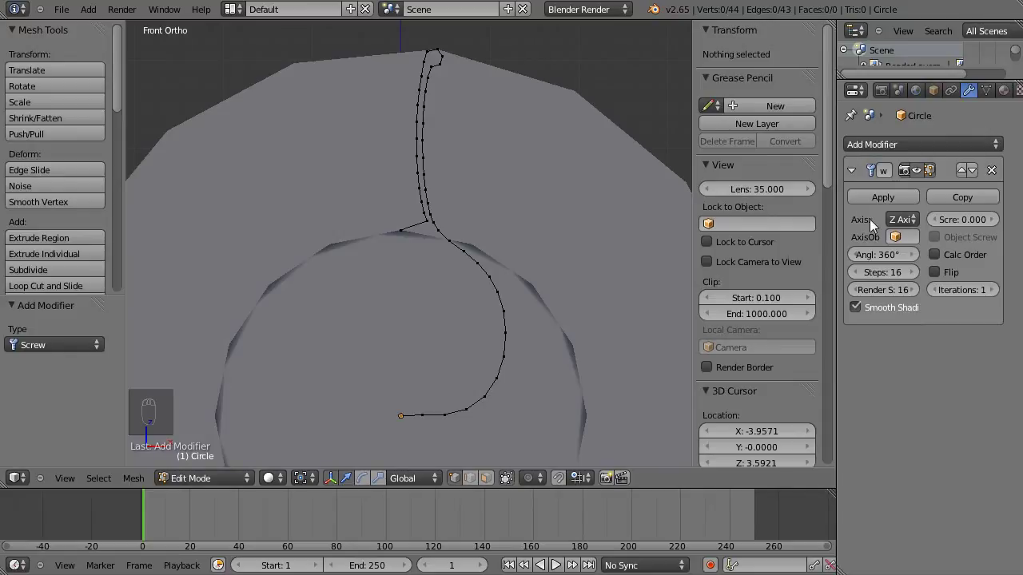
drag(907, 227, 444, 118)
drag(443, 118, 510, 283)
drag(513, 283, 960, 226)
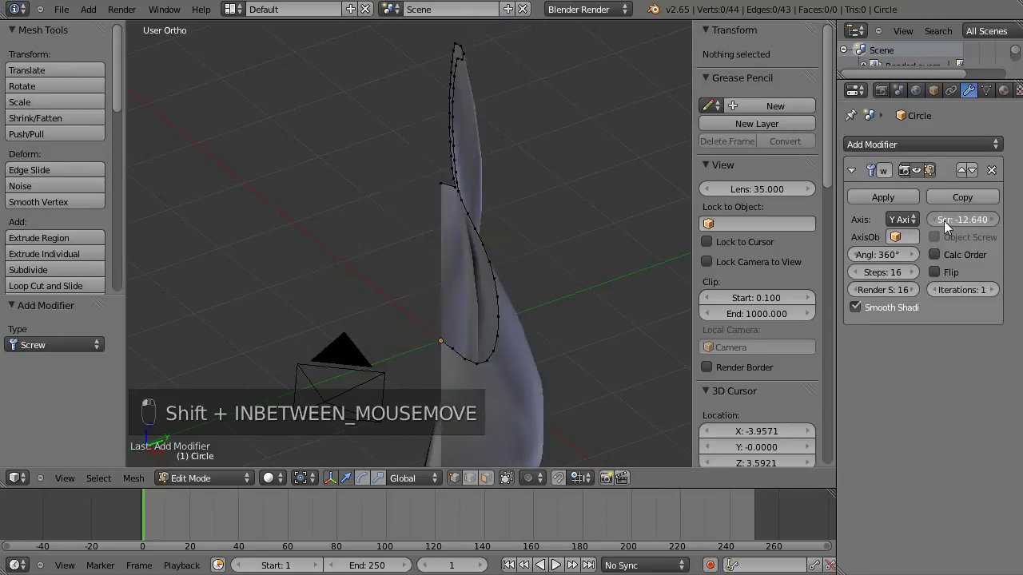
drag(479, 132, 520, 192)
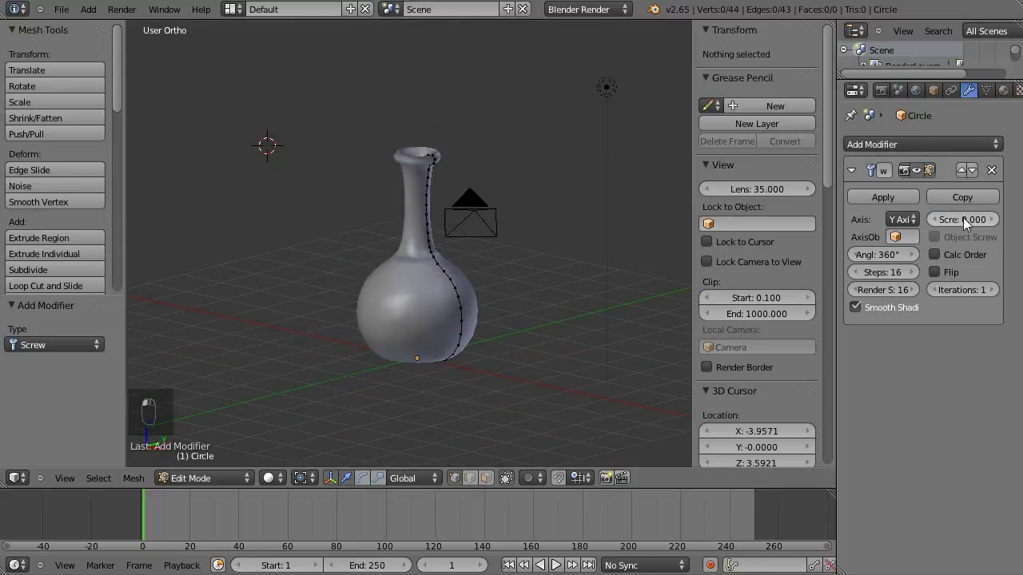
- Apply the Screw modifier so the revolved vase becomes real mesh geometry
drag(488, 195, 490, 182)
middle_click(492, 221)
key(Tab)
middle_click(667, 256)
drag(866, 204, 503, 232)
middle_click(416, 220)
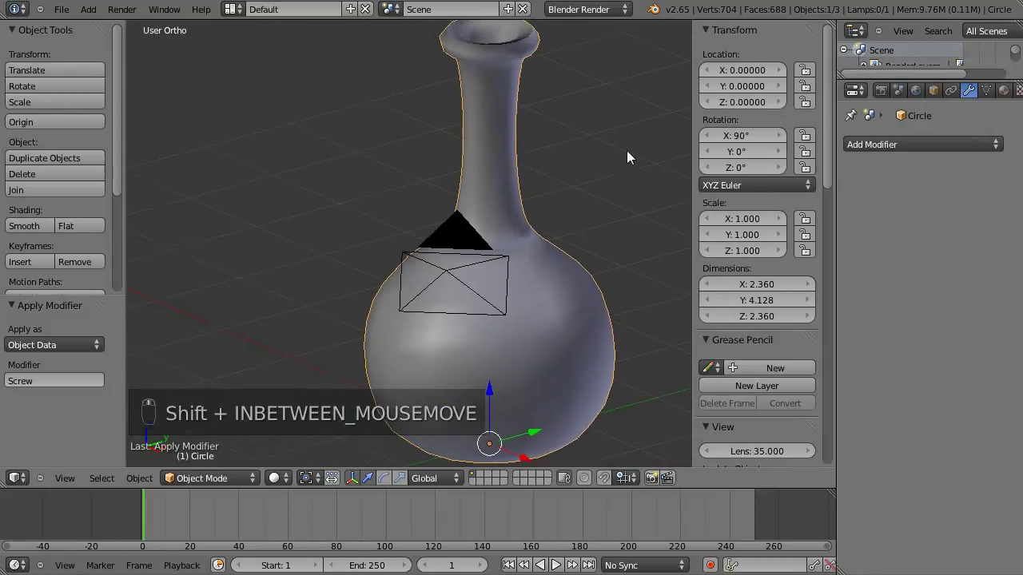
- Select the whole vase mesh in Edit Mode and recalculate its normals outward
key(Tab)
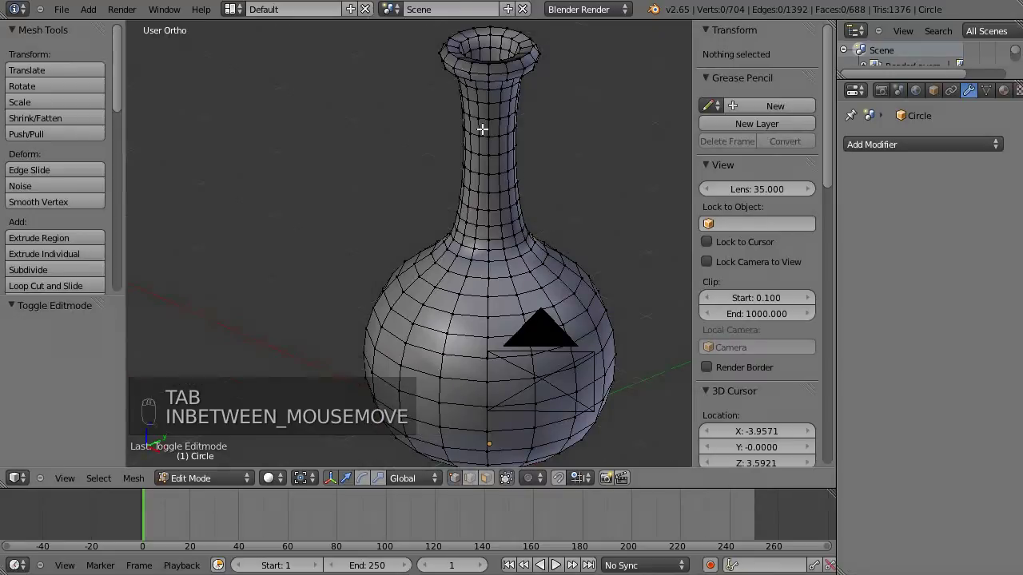
key(a)
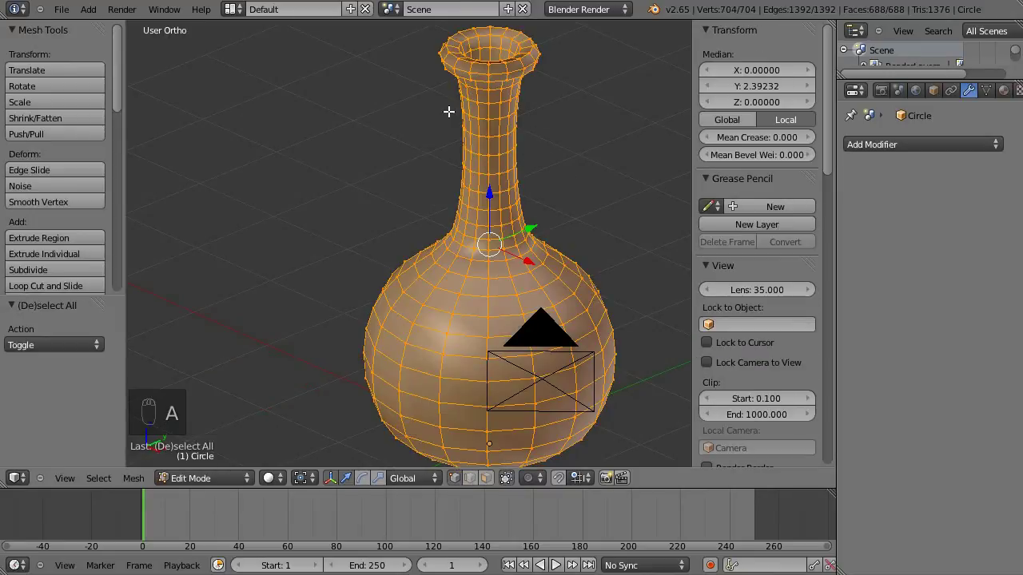
key(ctrl+n)
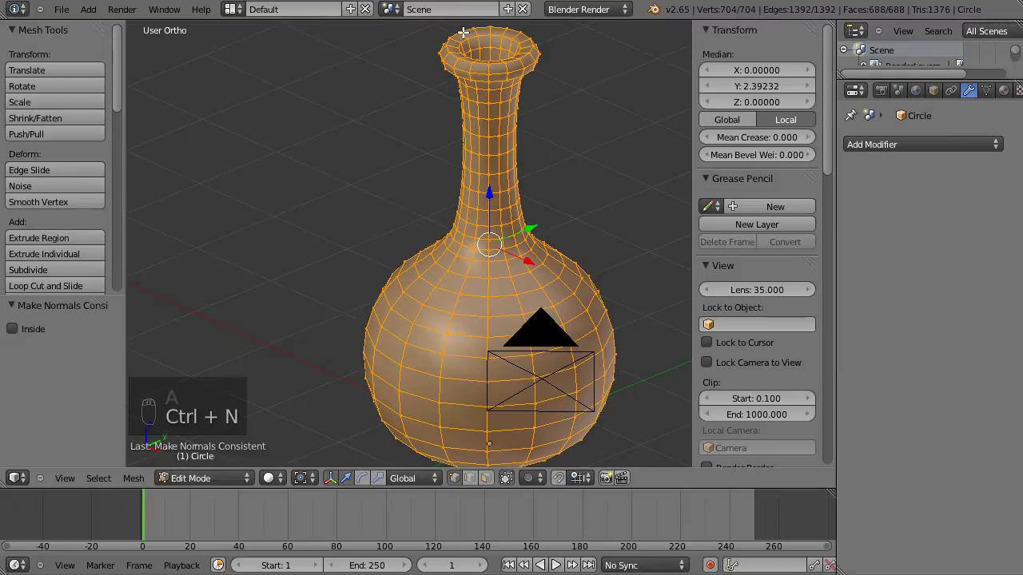
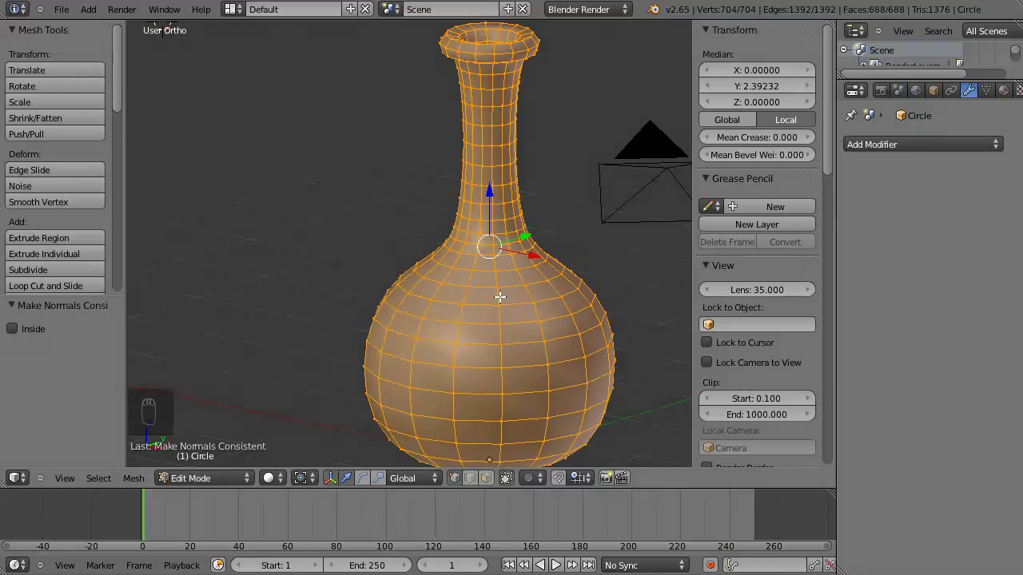
- Add a level-2 Catmull-Clark subdivision to the vase and view it smoothed
drag(498, 192, 498, 187)
key(ctrl+2)
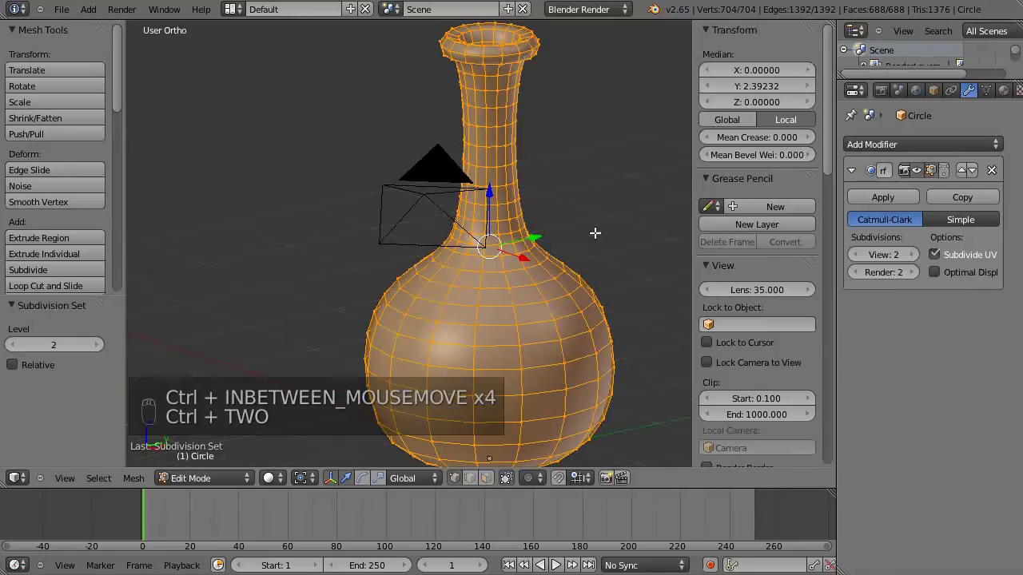
key(Tab)
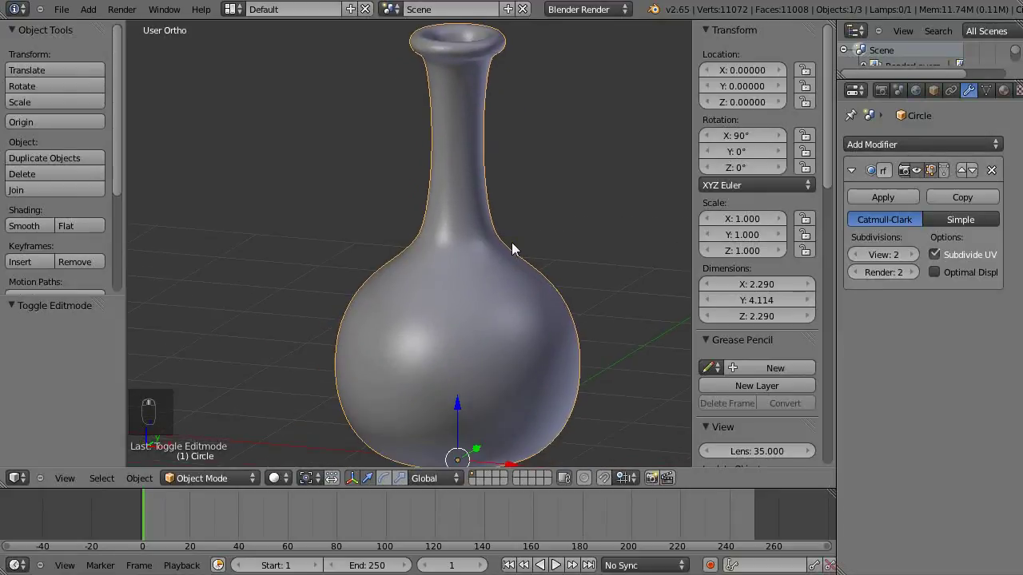
- Select the whole mesh again and bring up the Specials menu for Remove Doubles
key(Tab)
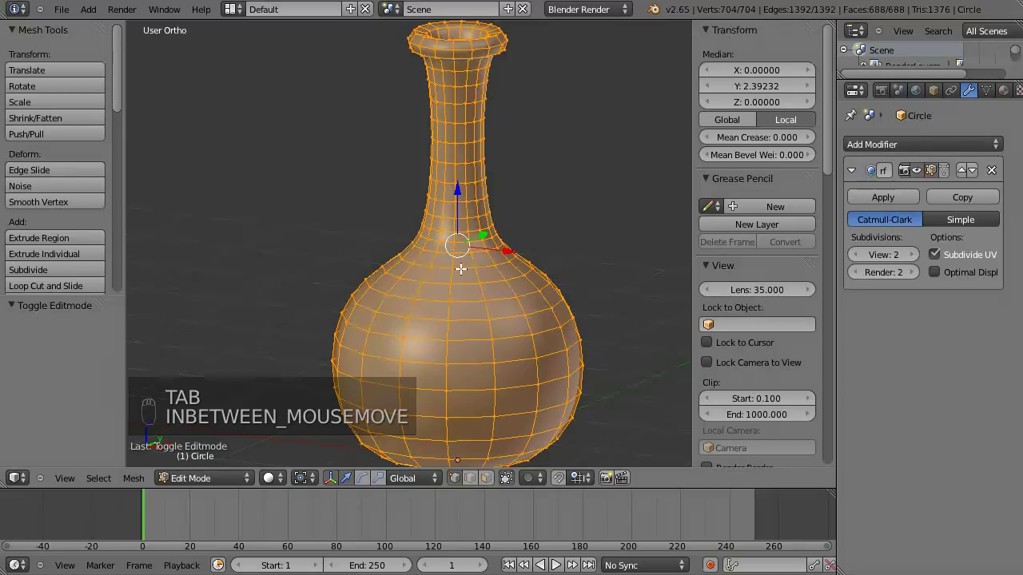
key(a)
key(a)
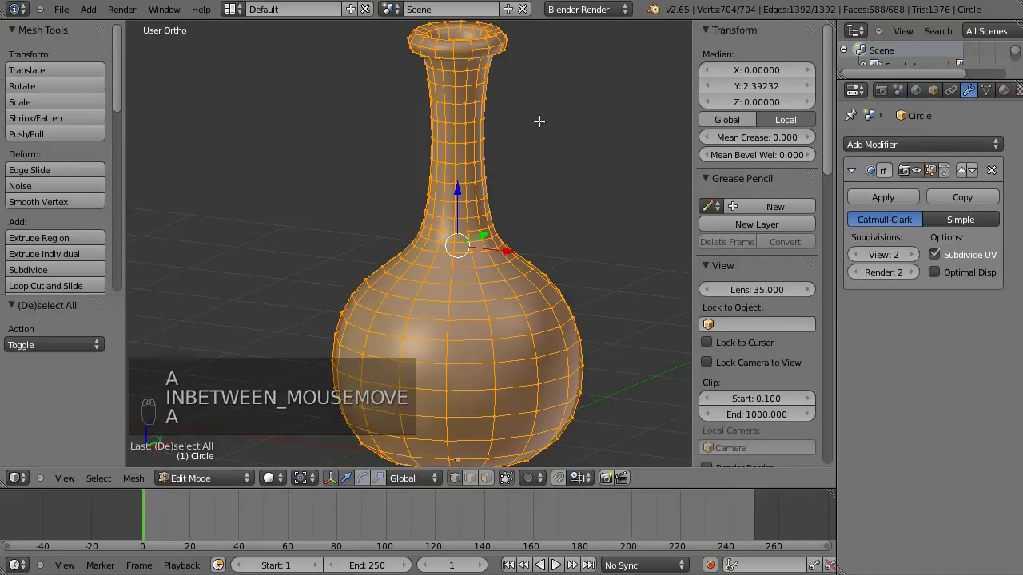
key(a)
key(a)
key(a)
key(a)
key(a)
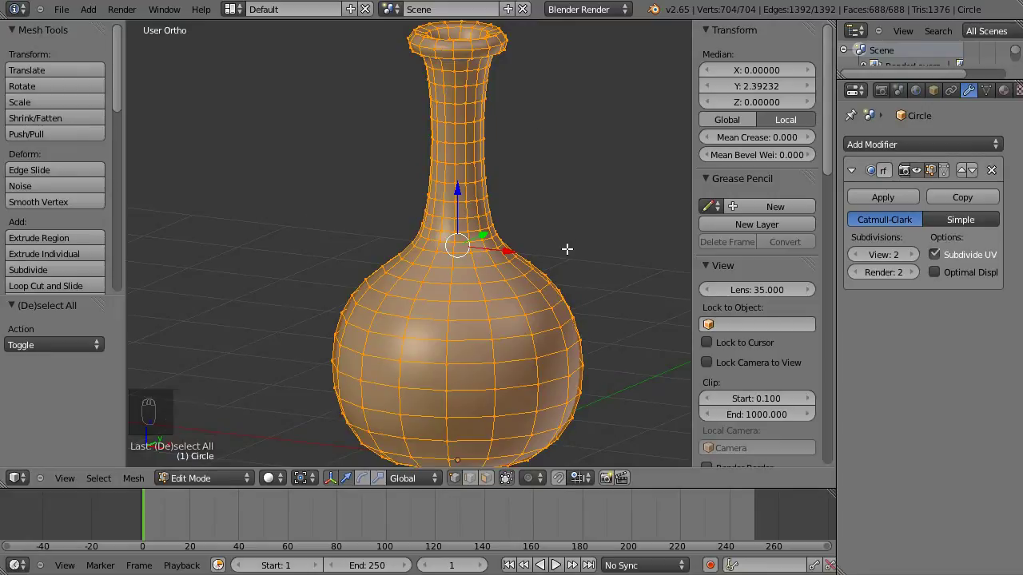
key(w)
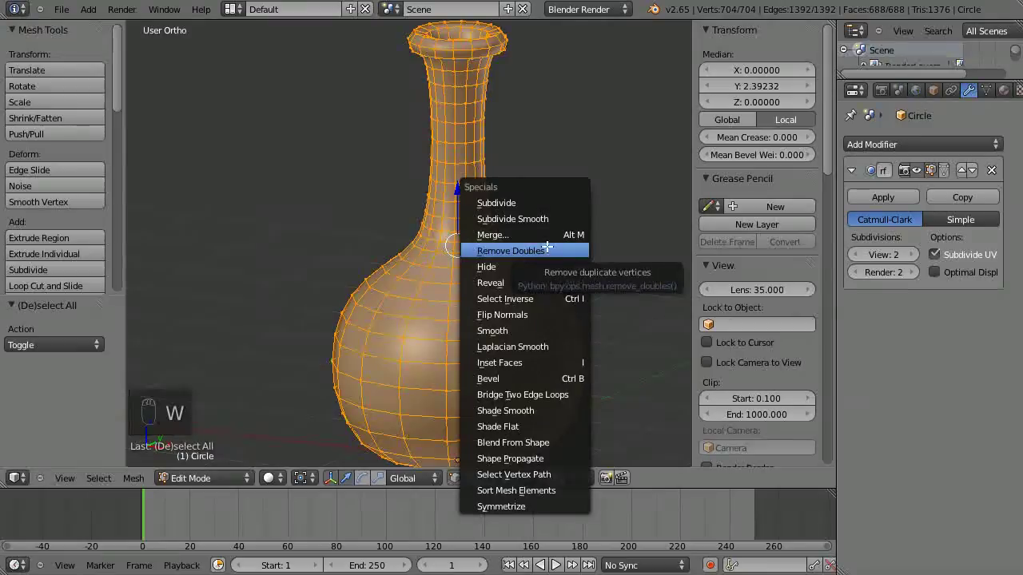
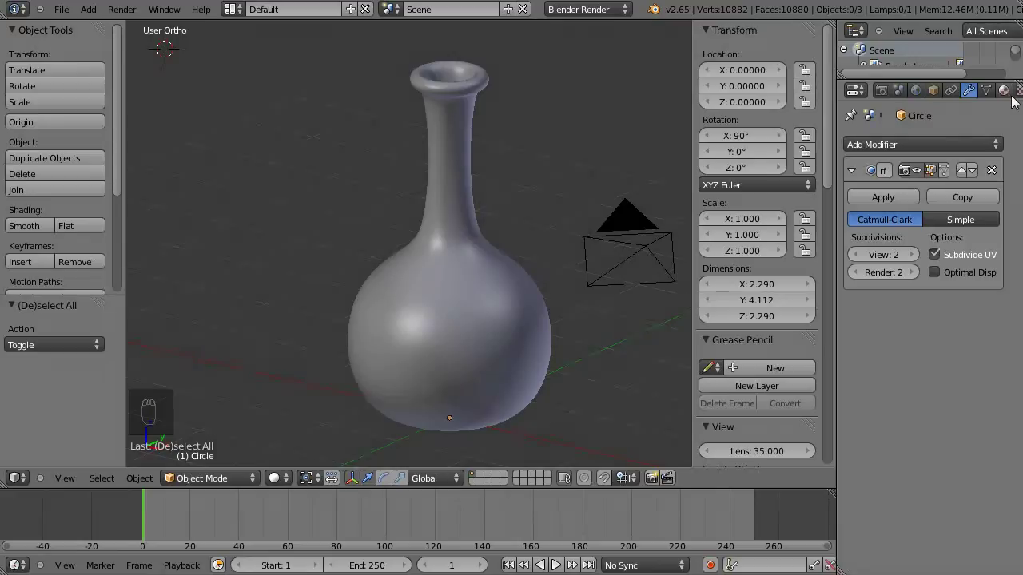
- Create a new material for the vase and set its diffuse colour to white
drag(1010, 97, 929, 194)
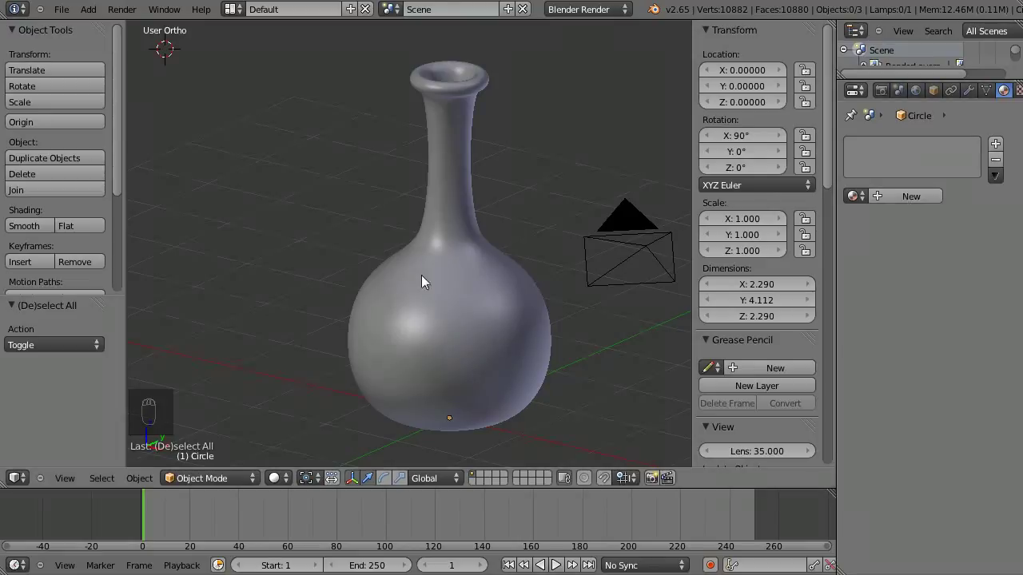
drag(446, 287, 907, 228)
drag(908, 229, 916, 443)
middle_click(915, 443)
drag(893, 391, 842, 244)
drag(842, 244, 912, 417)
drag(911, 417, 943, 369)
drag(943, 369, 883, 398)
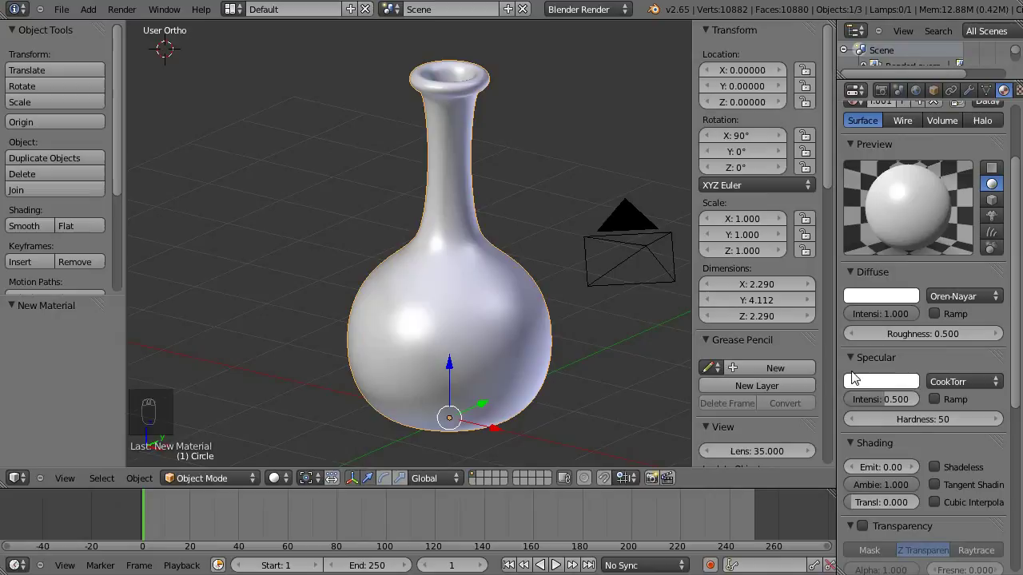
- Set Blinn specular with hardness 140 and IOR 10, translucency 0.253, and expand reflection settings
drag(952, 344, 931, 339)
middle_click(931, 339)
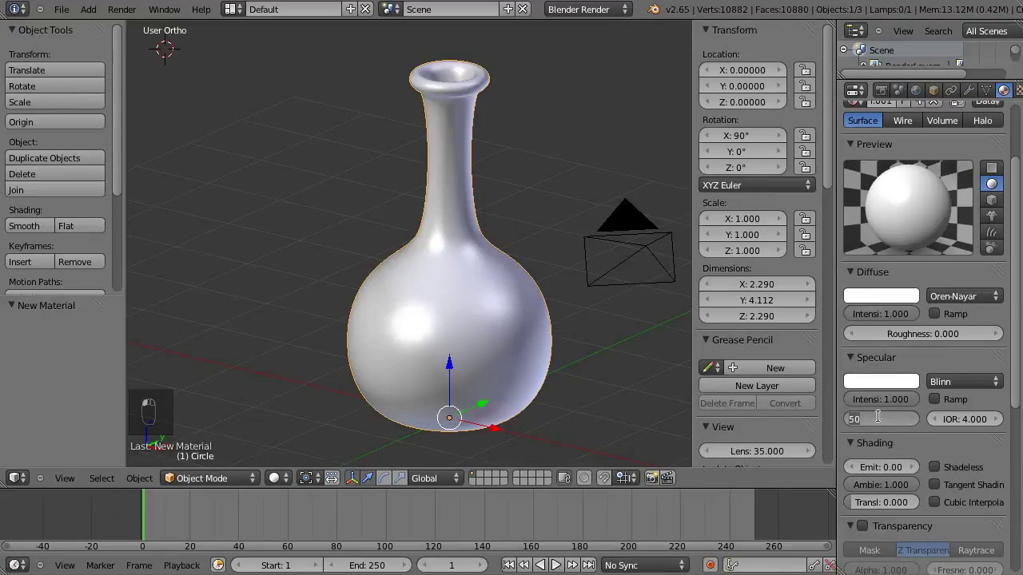
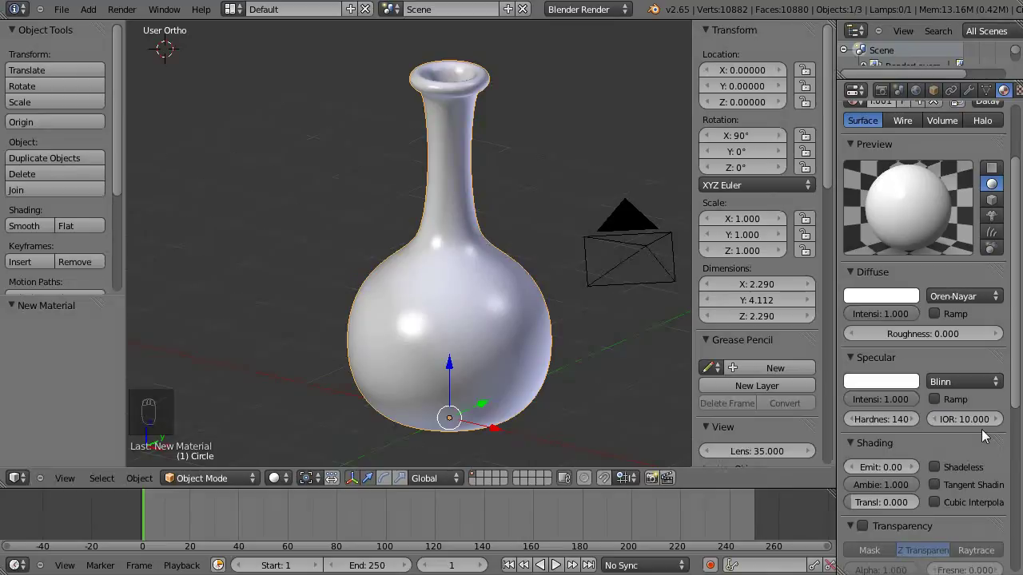
drag(867, 348, 907, 341)
drag(901, 307, 875, 354)
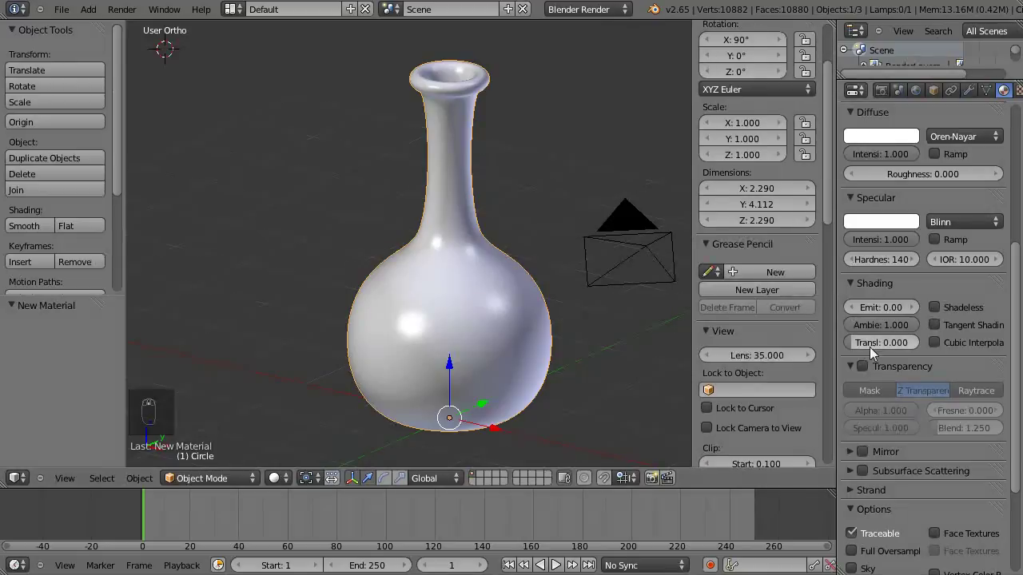
drag(861, 349, 867, 350)
drag(867, 350, 885, 372)
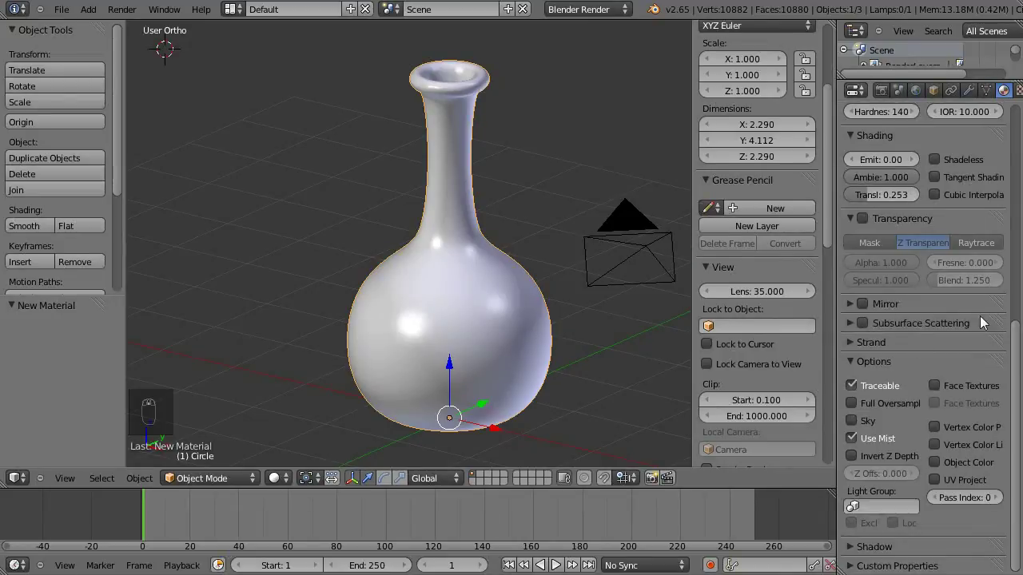
drag(895, 307, 867, 310)
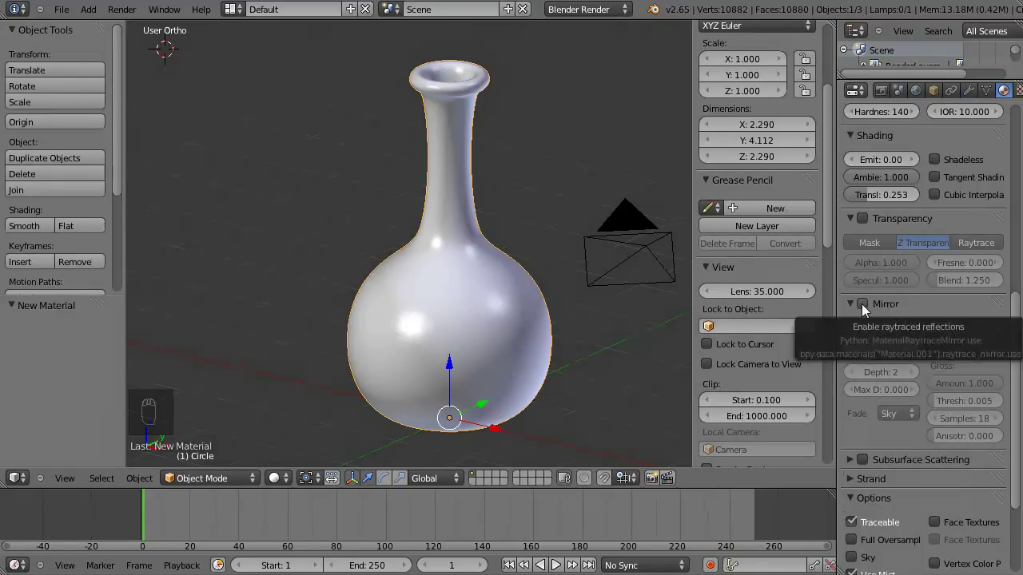
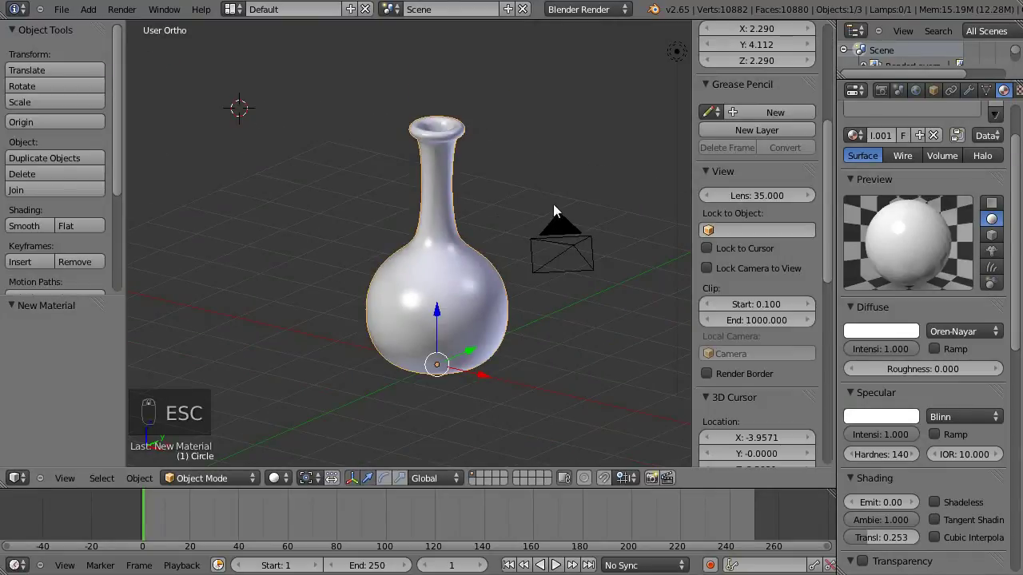
- Select the camera and raise it along Z above the vase
drag(583, 235, 530, 219)
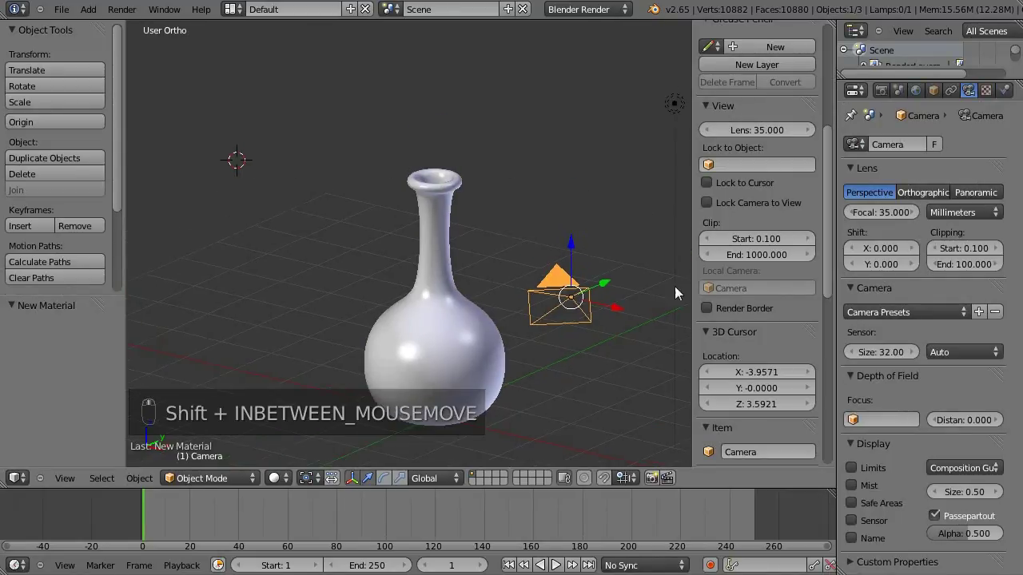
middle_click(589, 264)
click(588, 250)
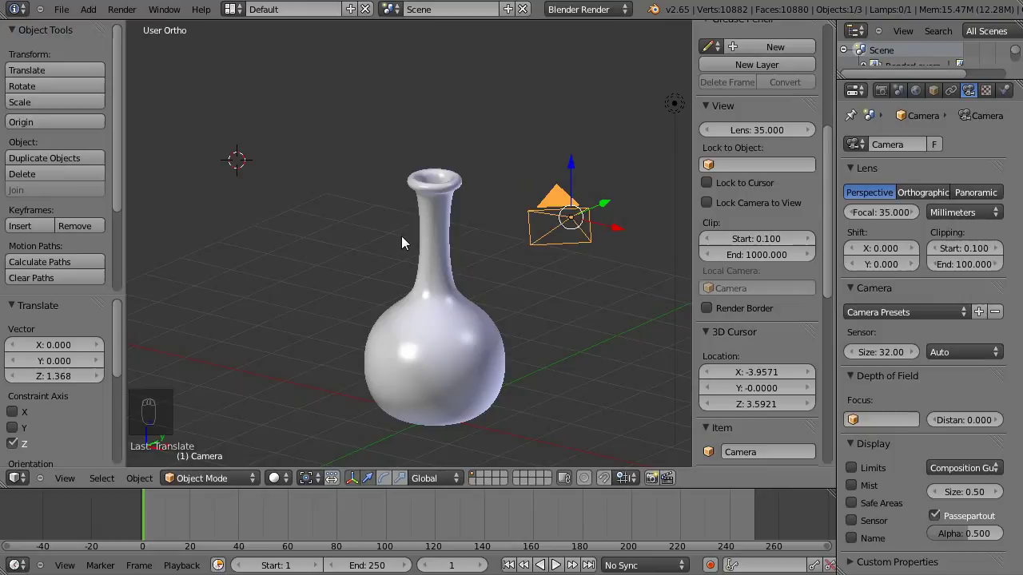
- Look through the camera and reposition it so the vase is centred in frame
key(KP_0)
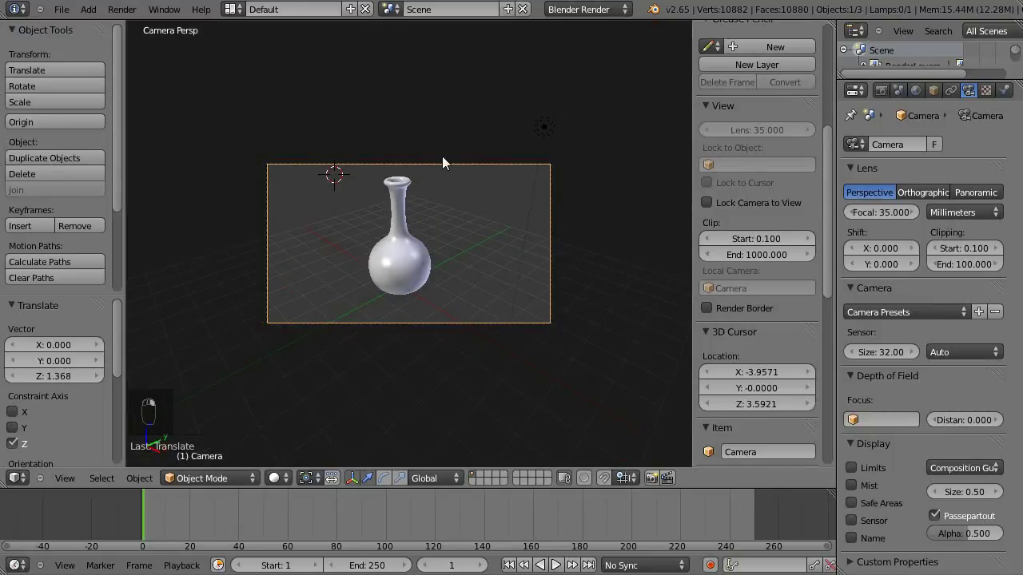
drag(429, 157, 465, 225)
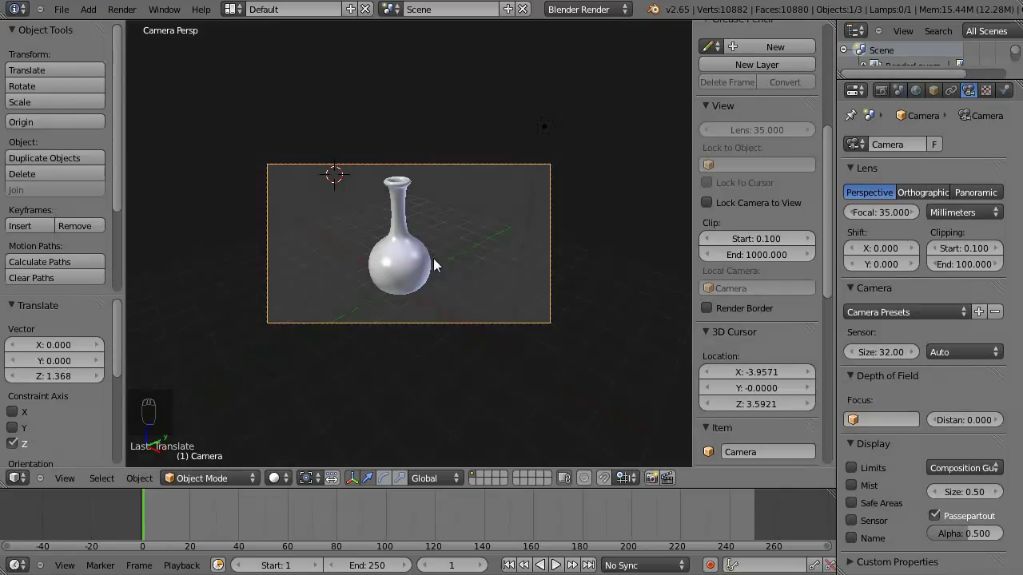
key(g)
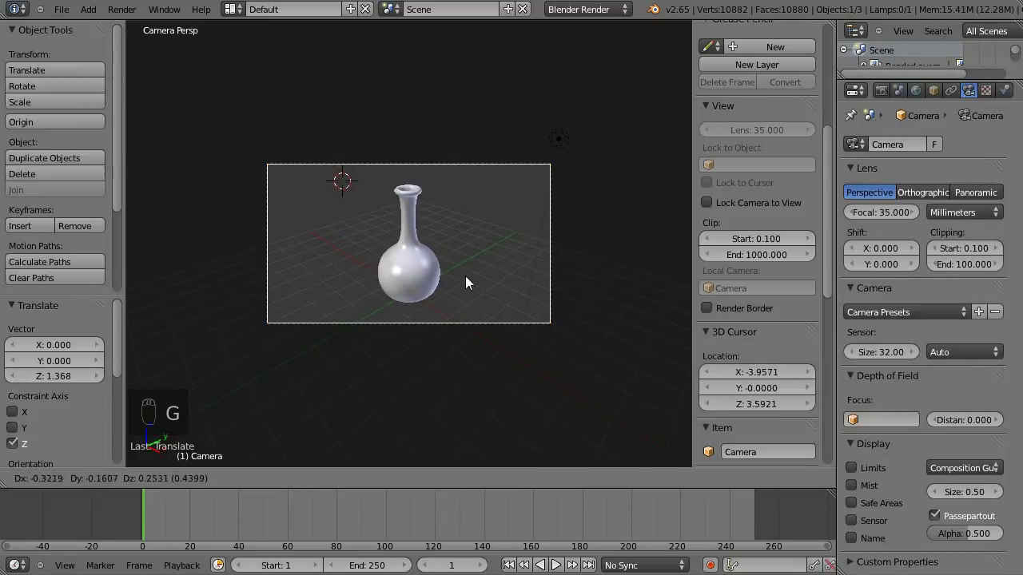
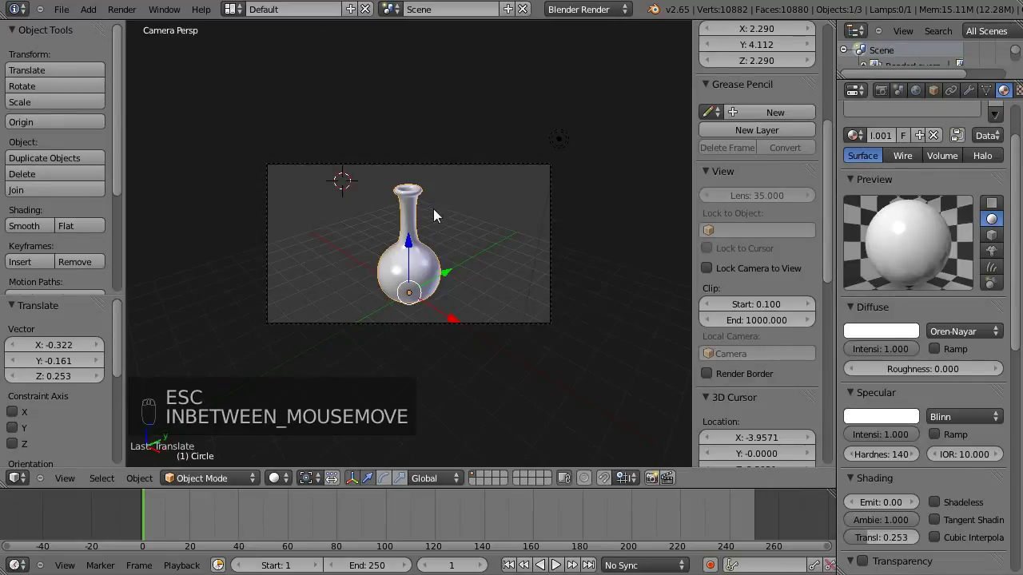
- Snap the cursor to centre, add a plane there and scale it to about 13.9
key(shift+s)
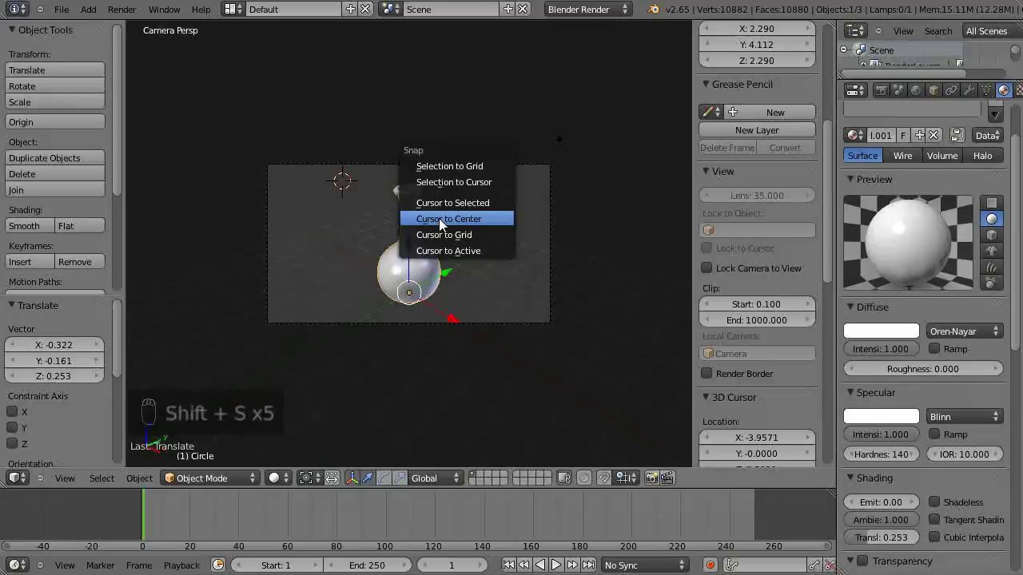
key(shift+a)
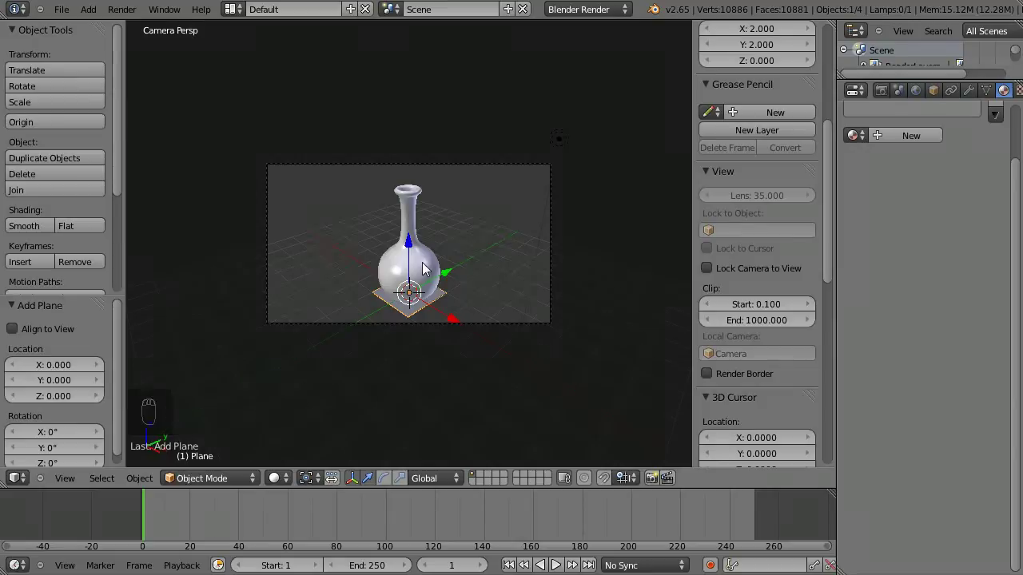
key(s)
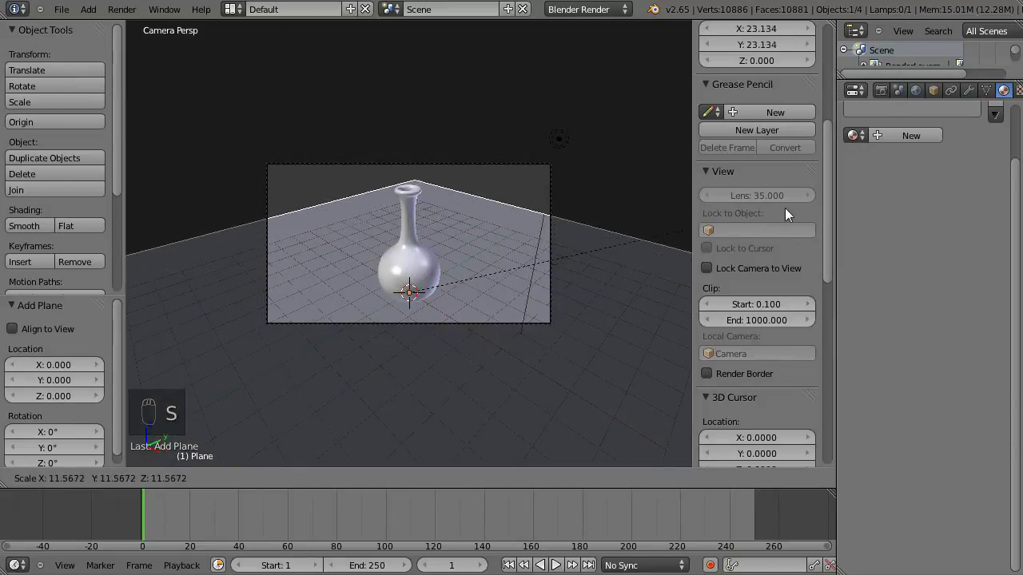
drag(461, 166, 582, 148)
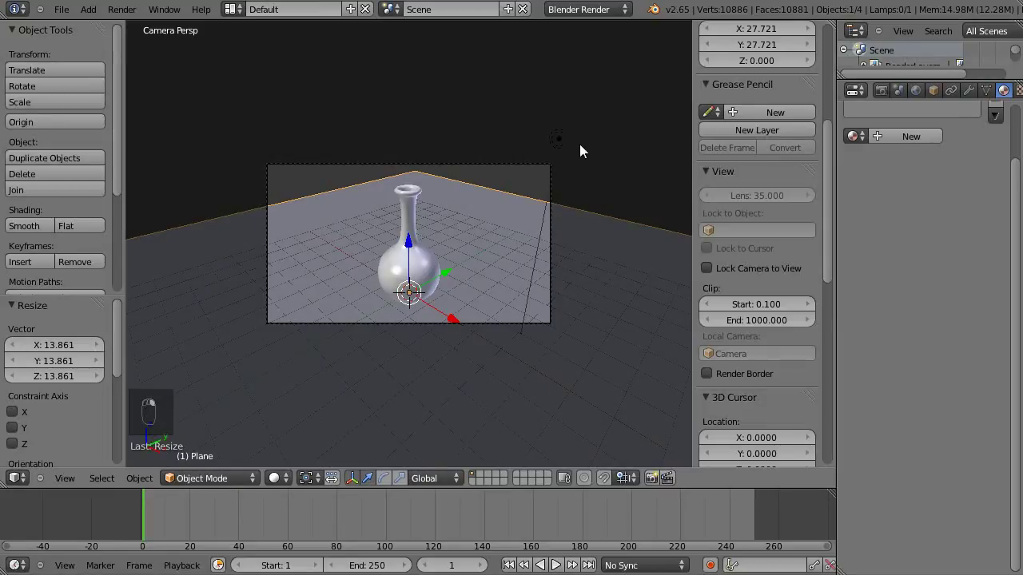
- Select the lamp, make it a Hemi light and lower its energy to 0.6
click(597, 168)
drag(555, 149, 383, 82)
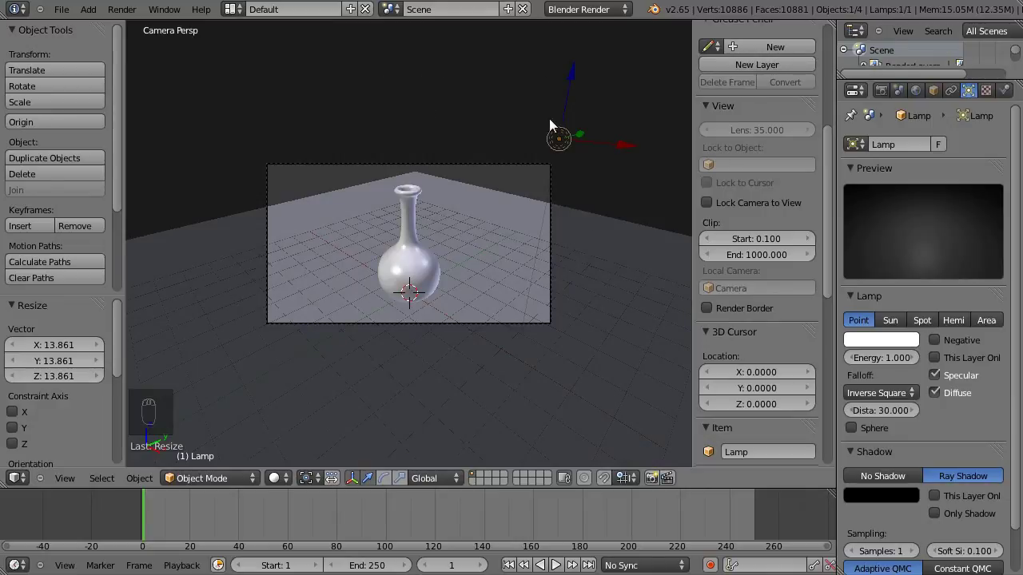
drag(953, 326, 885, 360)
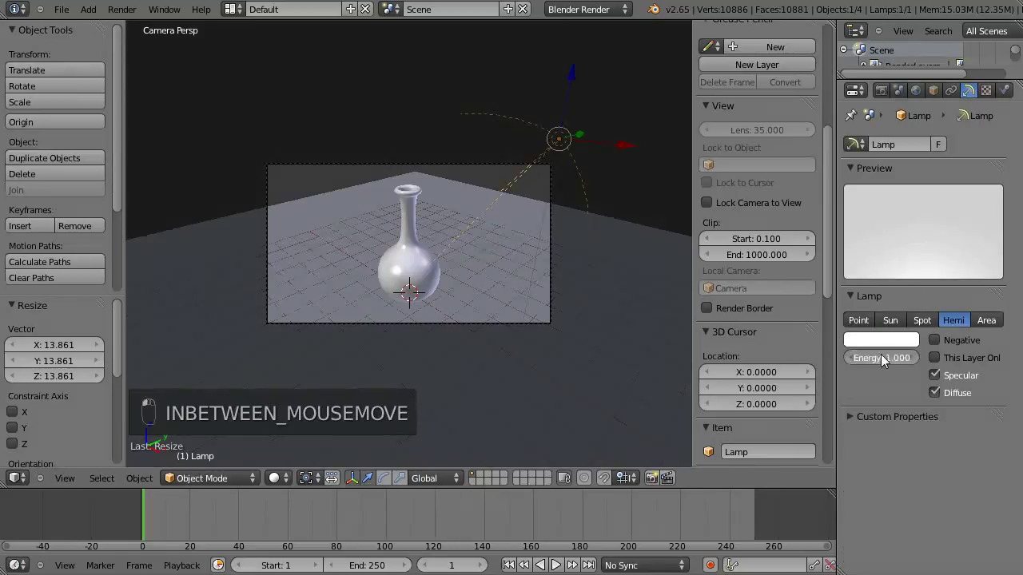
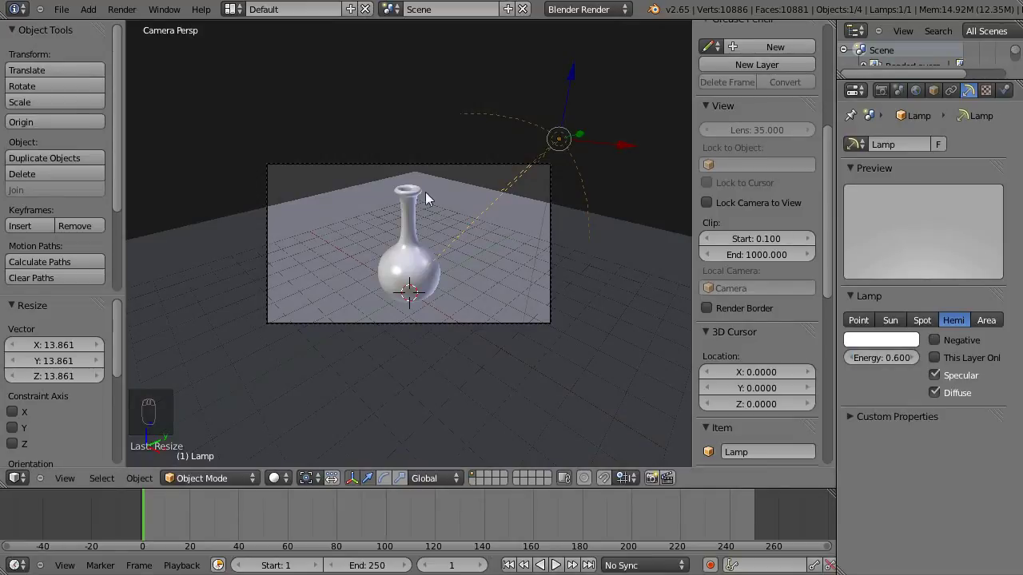
click(517, 183)
drag(517, 191, 512, 187)
- Rotate and move the lamp in top view to aim at the vase, then duplicate it to the other side
key(KP_7)
key(r)
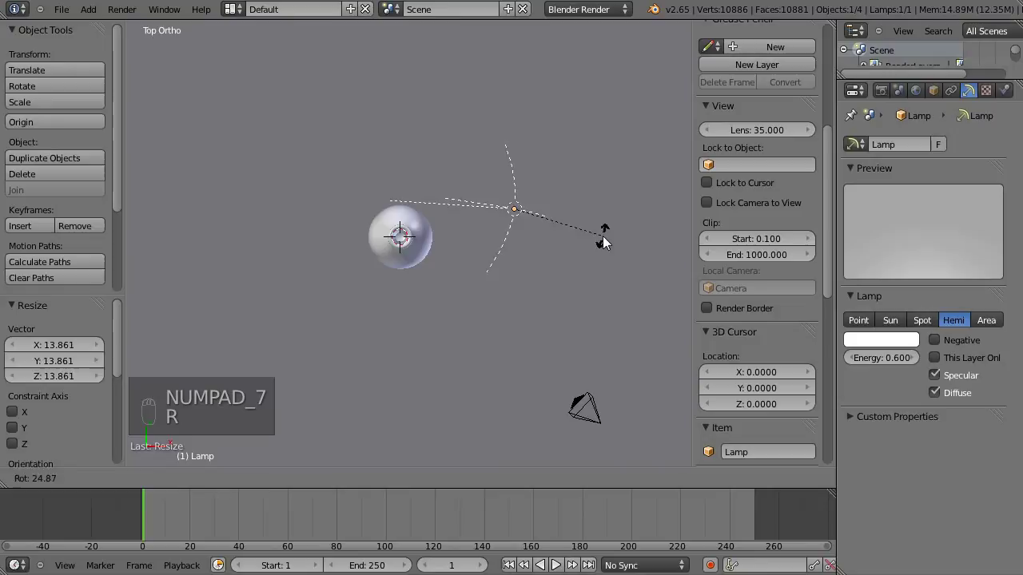
key(g)
key(r)
key(g)
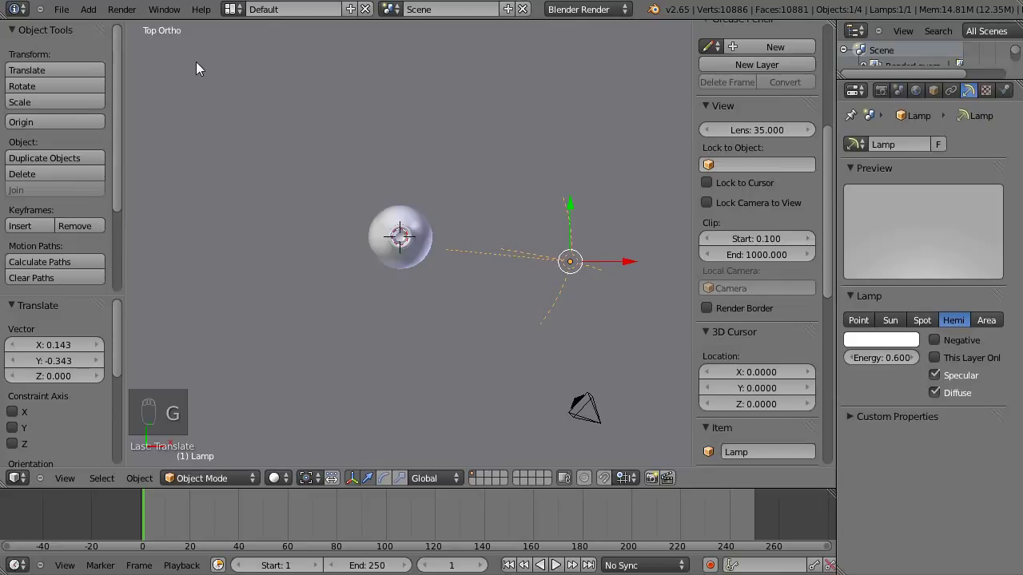
key(KP_1)
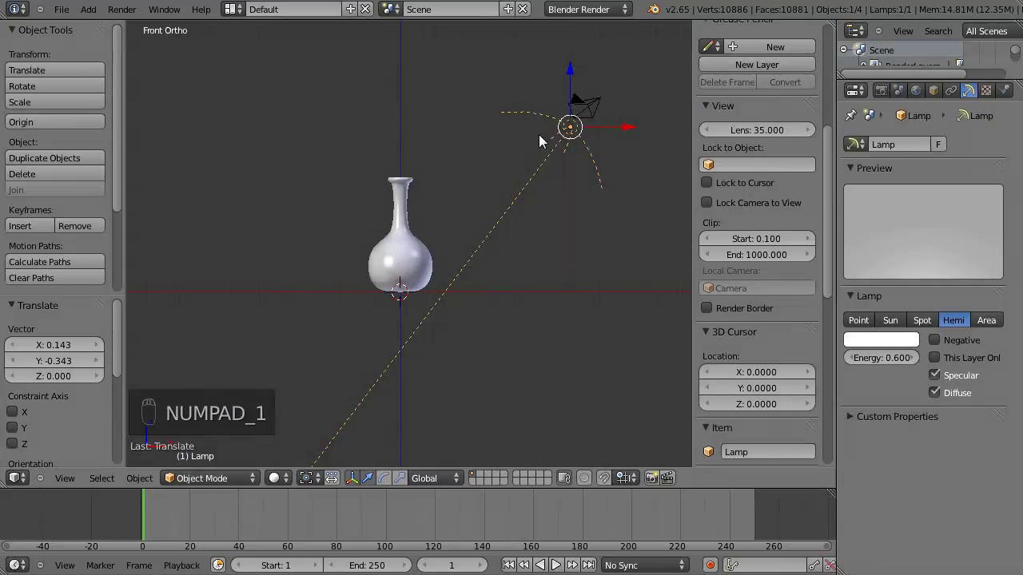
key(shift+d)
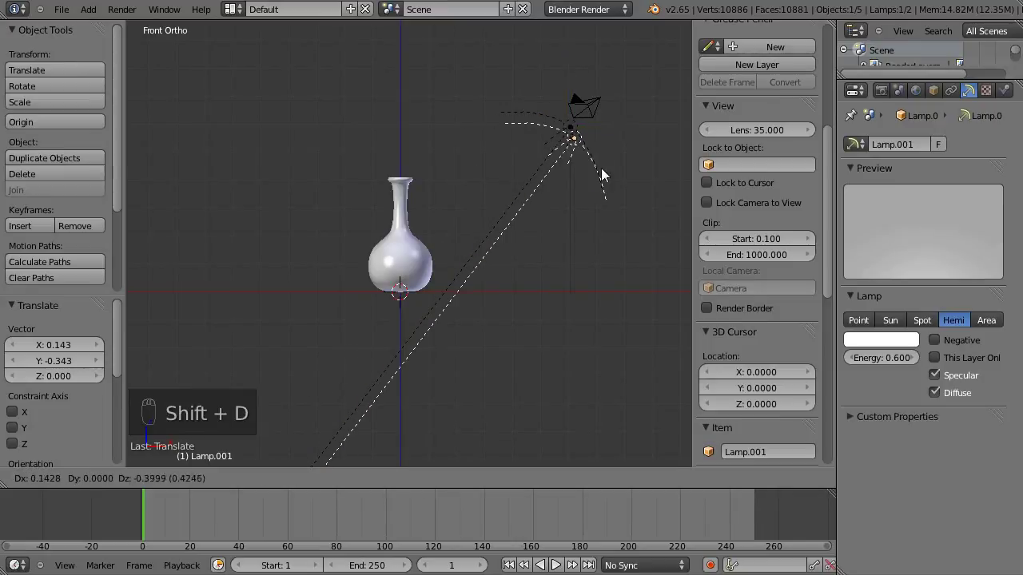